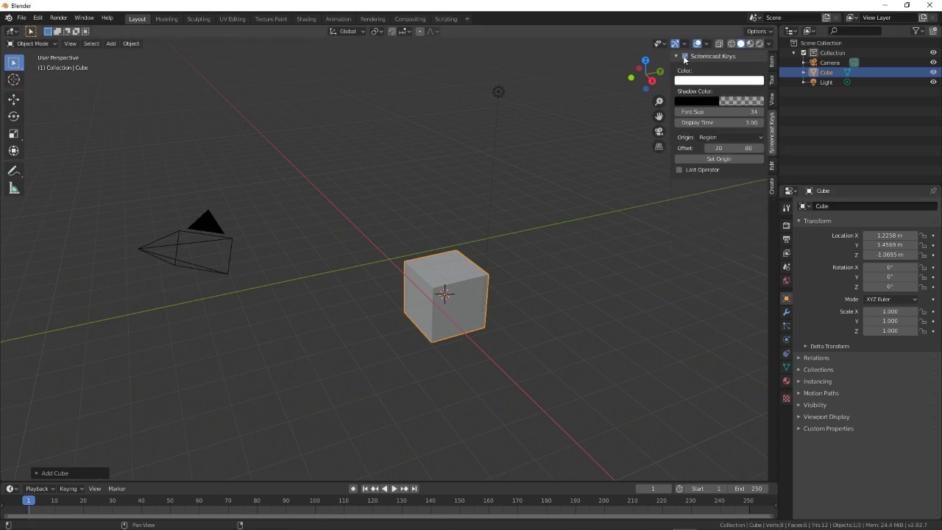
- Show the cube's transform values in the sidebar Item tab, location 0 m on all axes
click(778, 64)
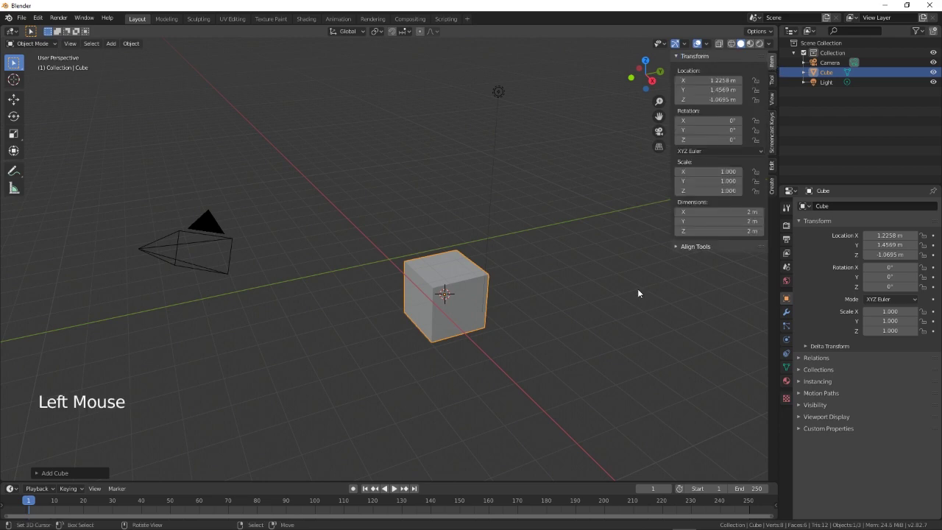
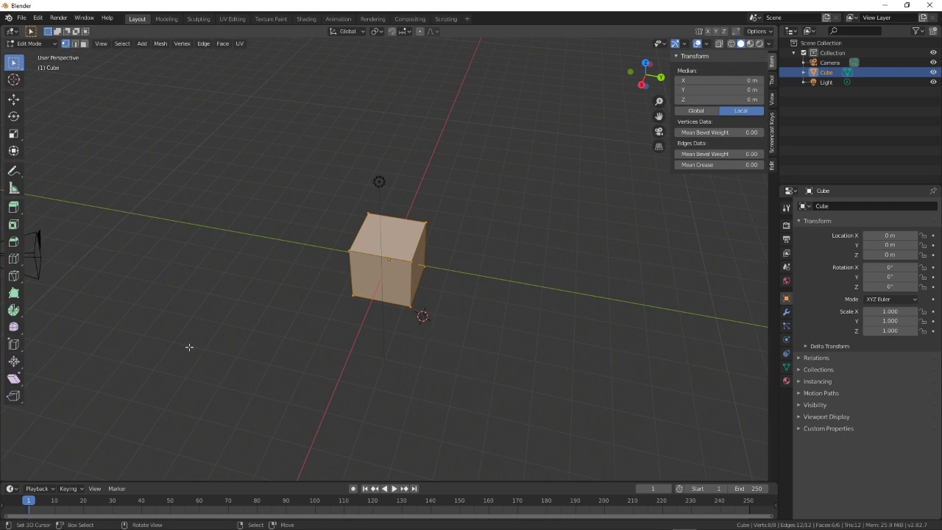
- Cut vertical edge loops across the cube with Loop Cut and Slide
key(ctrl+r)
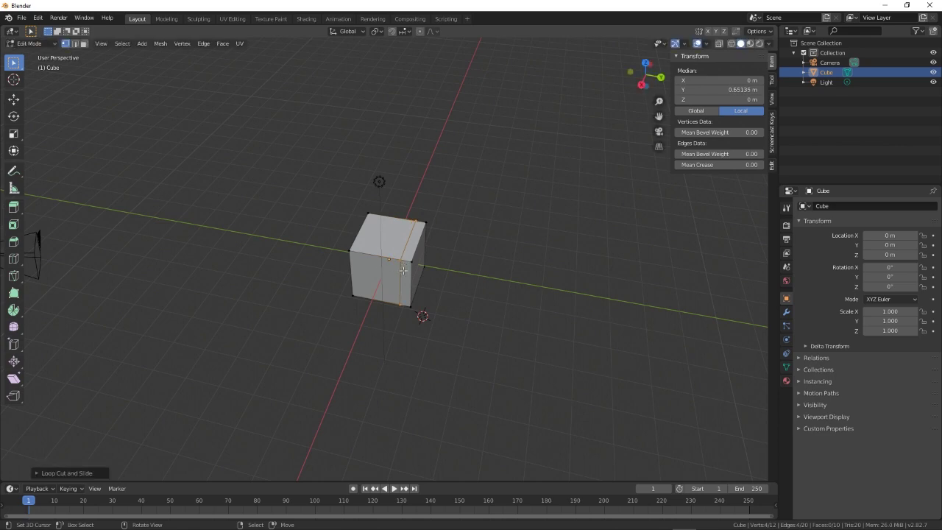
key(ctrl+r)
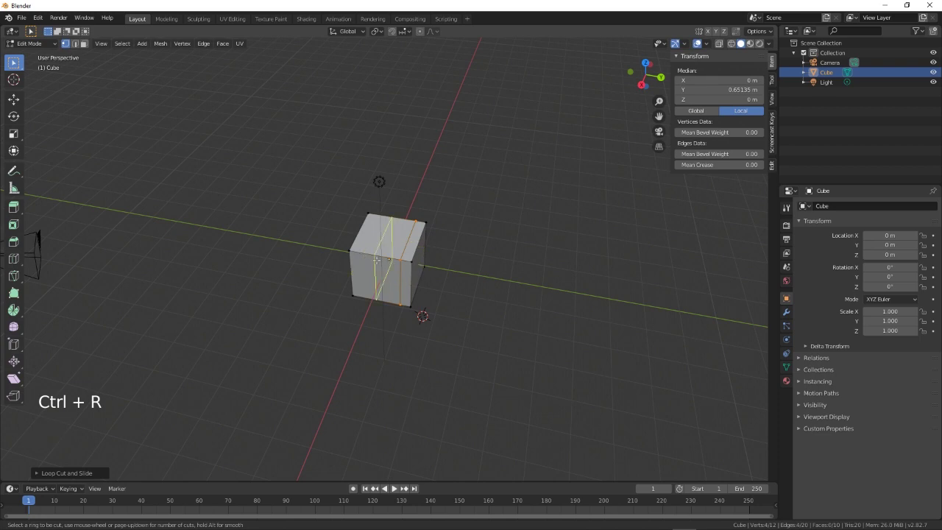
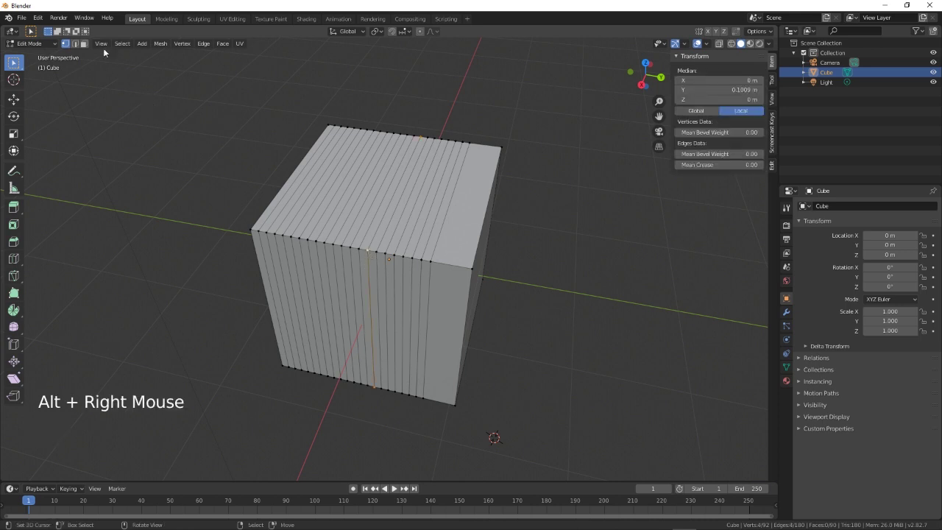
- Select one of the middle vertical edge loops to form the recessed channel
click(76, 46)
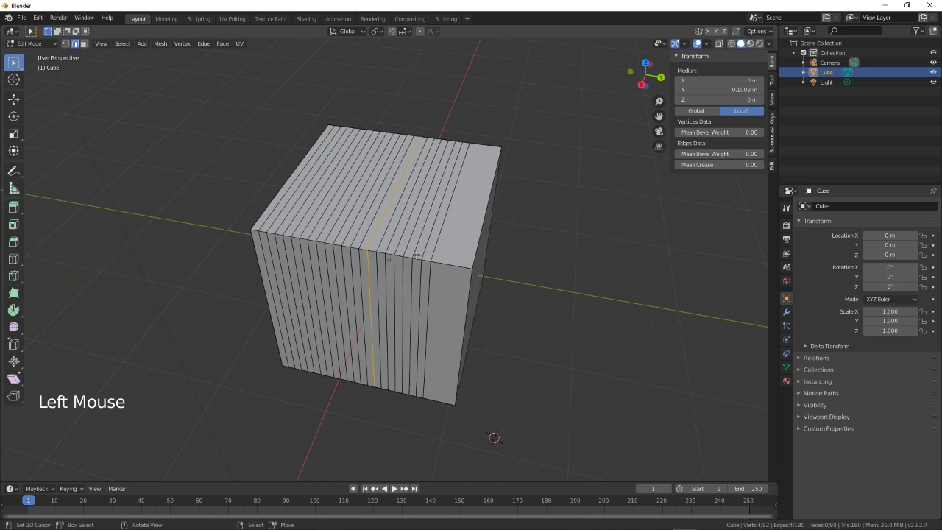
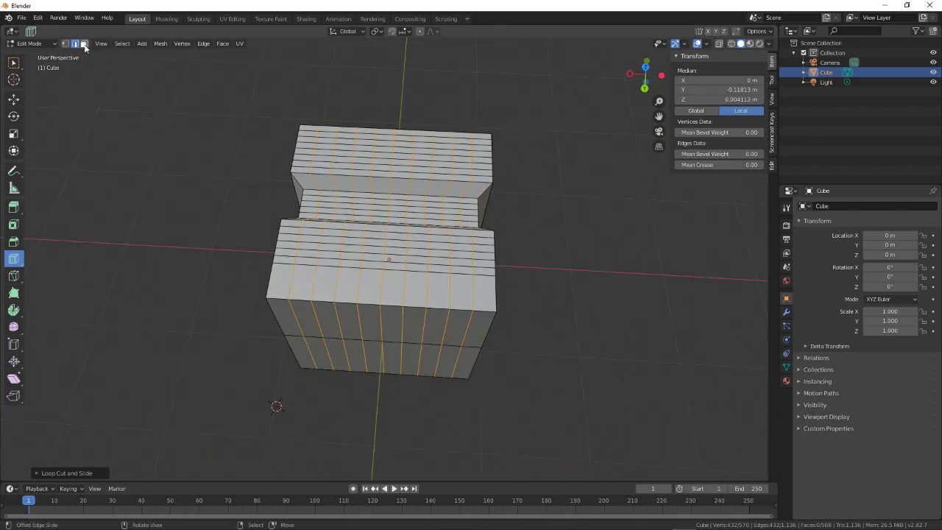
- Switch to face select, undo the extruded band of faces and leave Edit Mode
click(88, 48)
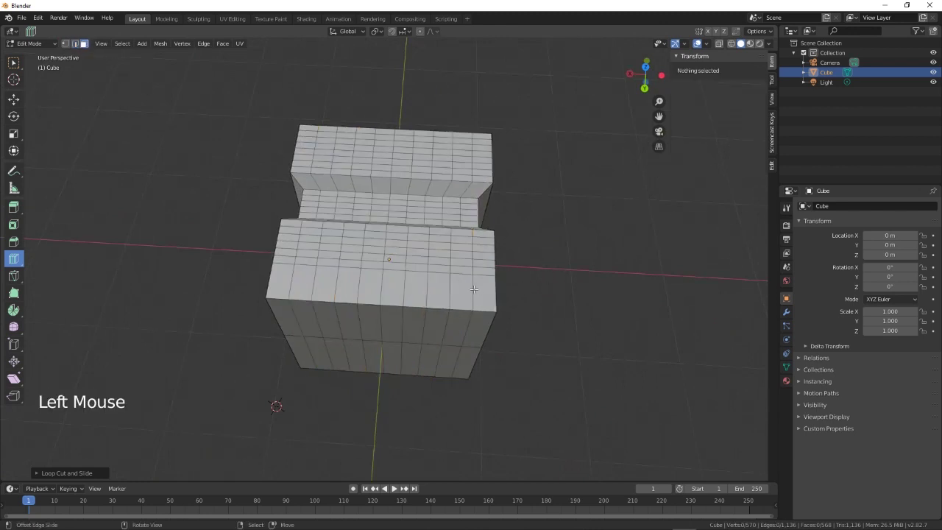
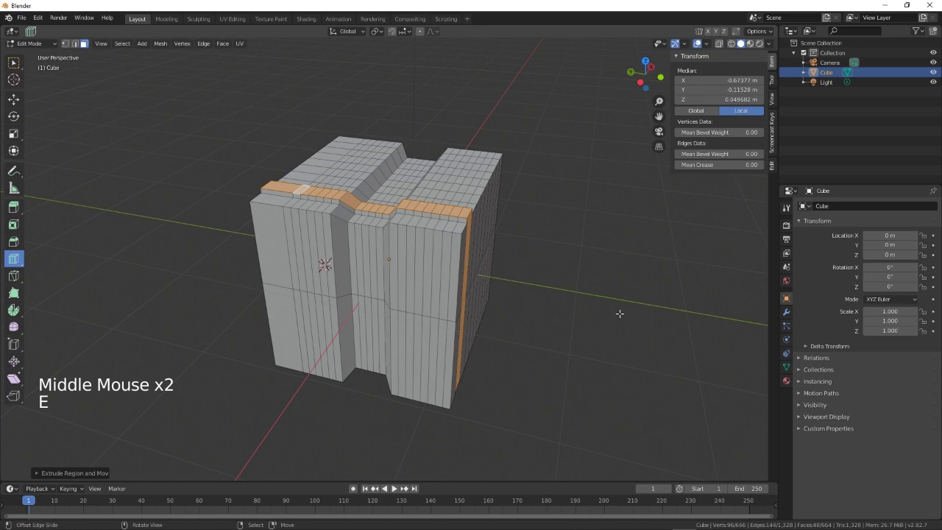
key(ctrl+z)
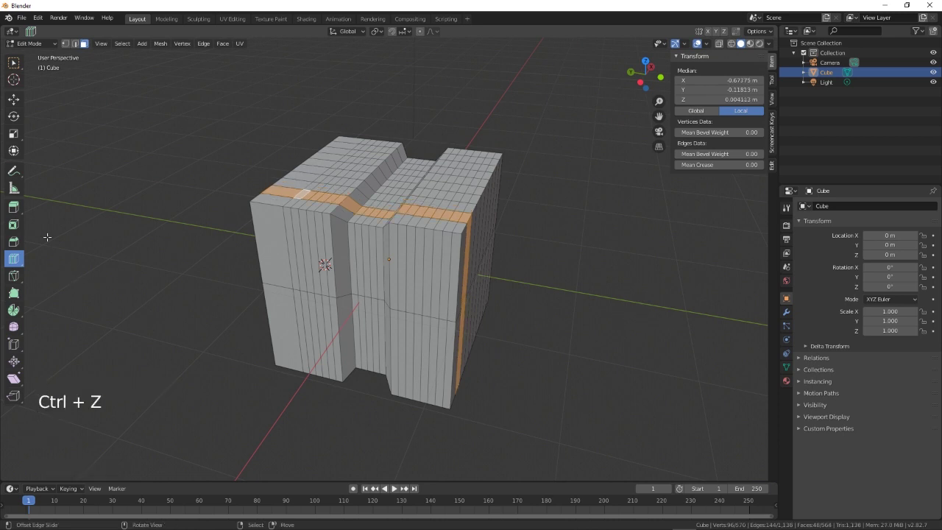
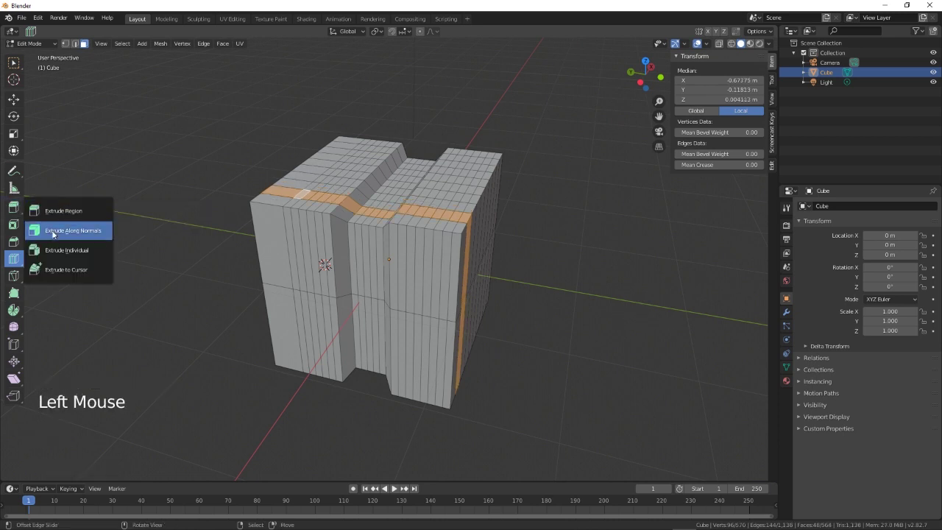
key(Tab)
- Delete the carved block and add a fresh default cube at the origin
key(x)
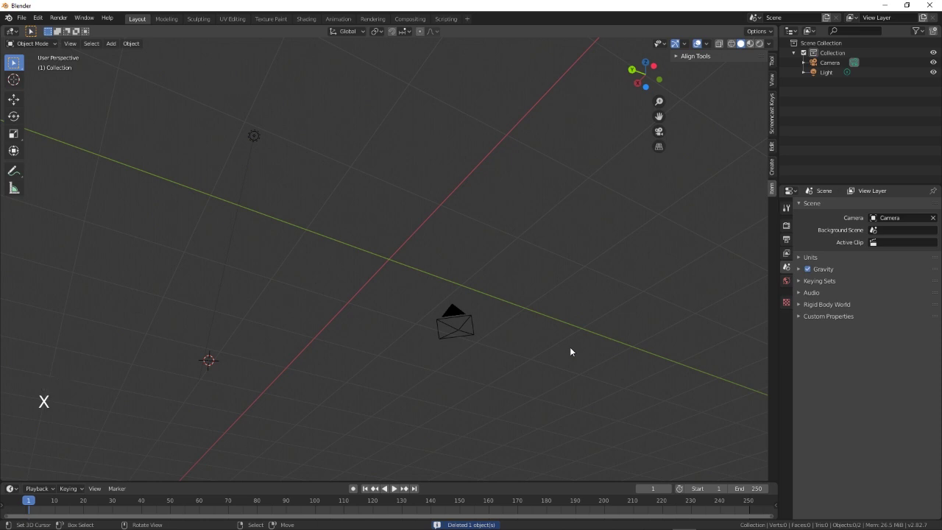
key(shift+a)
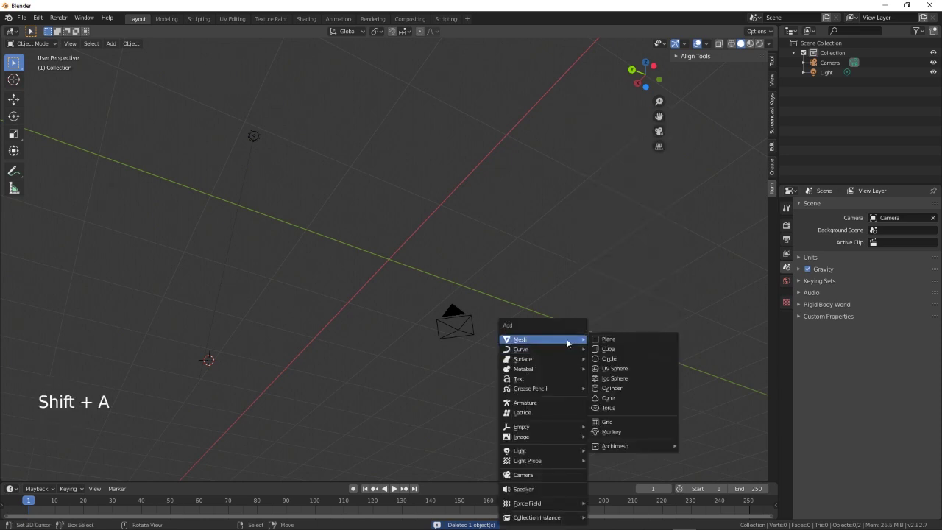
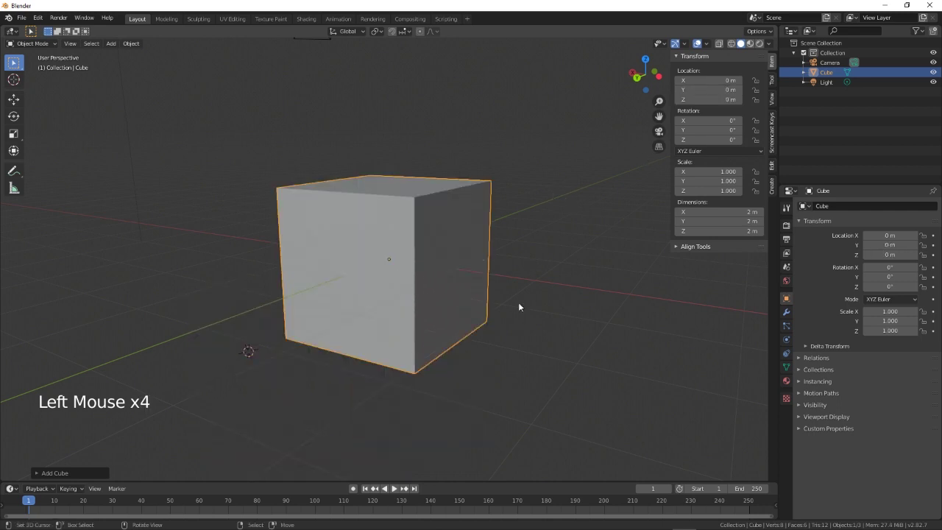
middle_click(469, 328)
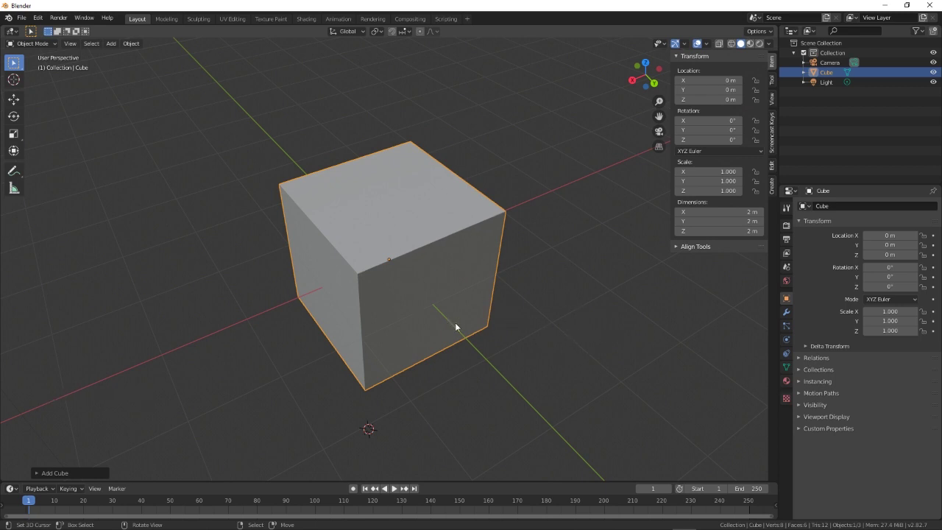
middle_click(494, 339)
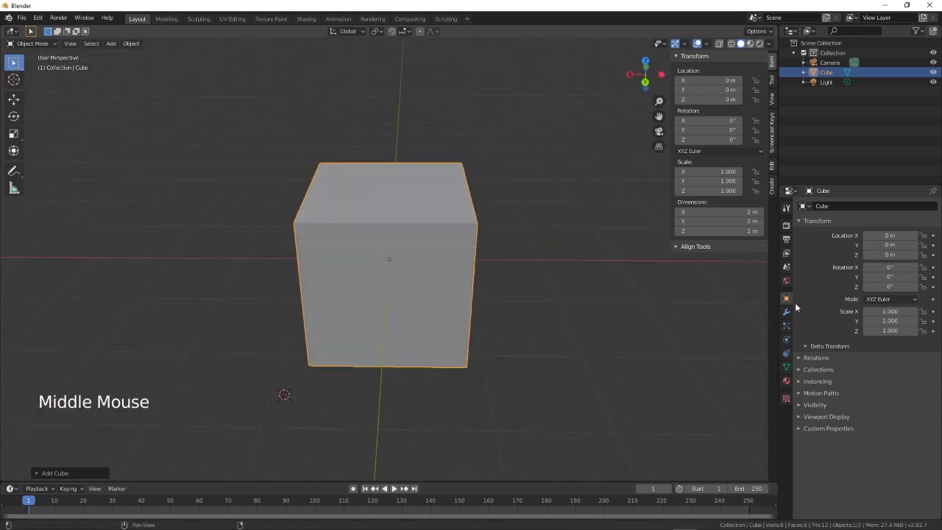
- Add a Bevel modifier to the cube
click(792, 314)
click(842, 208)
click(838, 211)
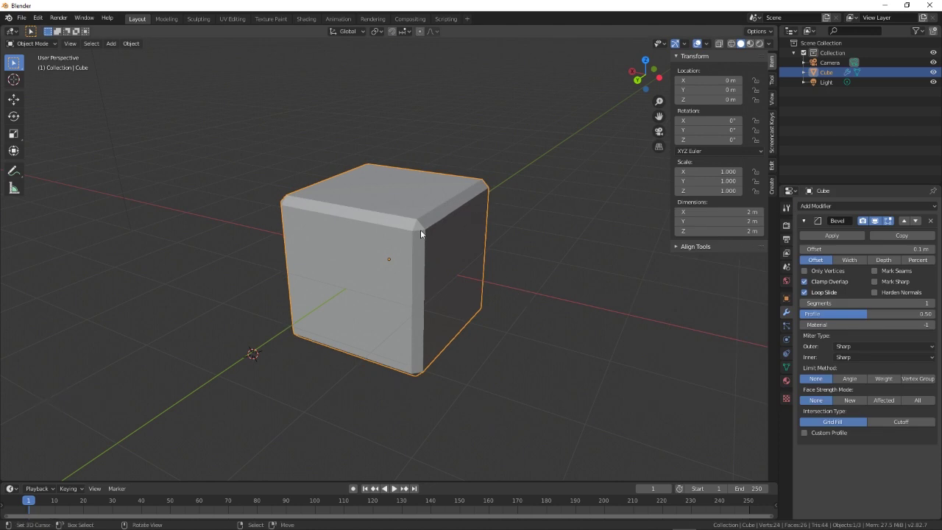
middle_click(522, 348)
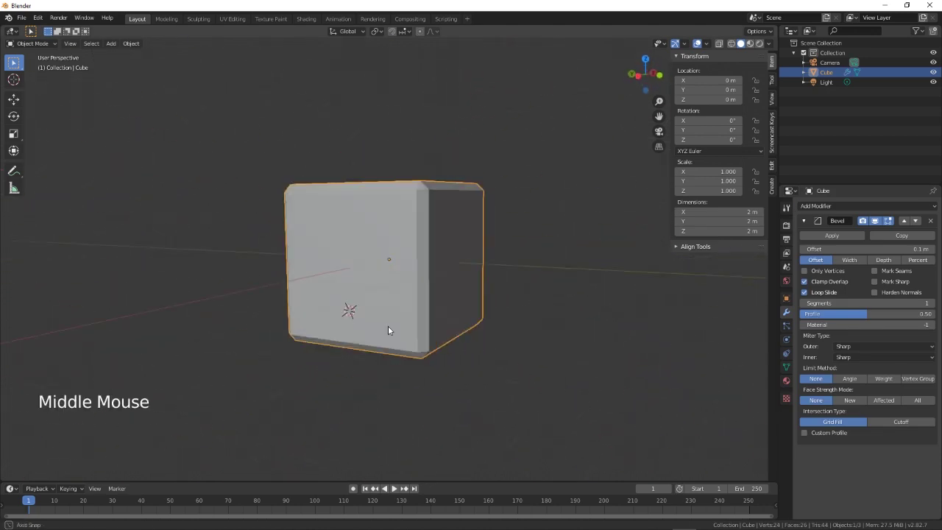
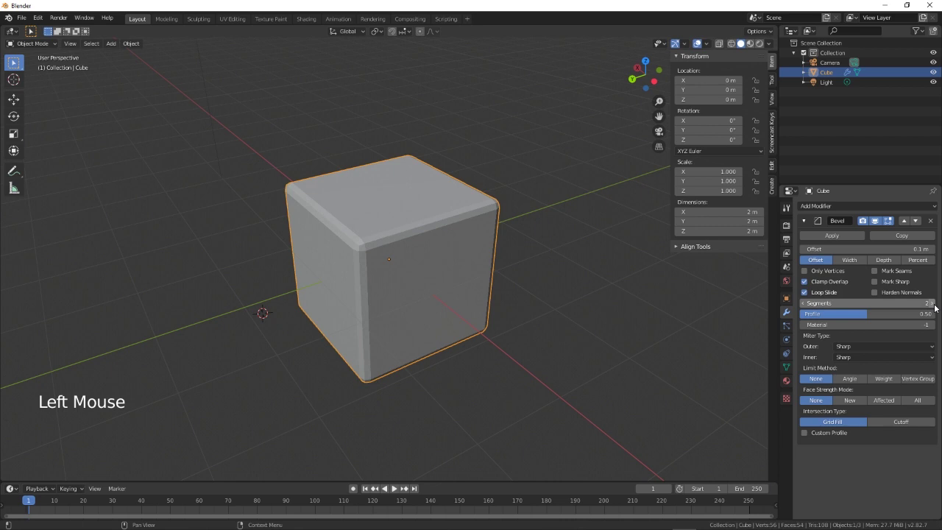
- Set the Bevel modifier to 7 segments and 0.31 m offset so the cube is smoothly rounded
click(938, 308)
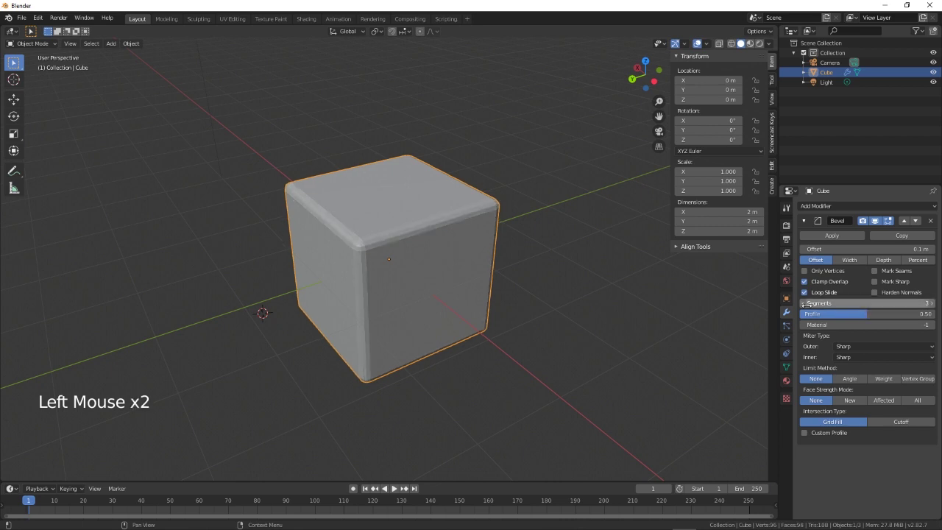
click(807, 307)
click(806, 305)
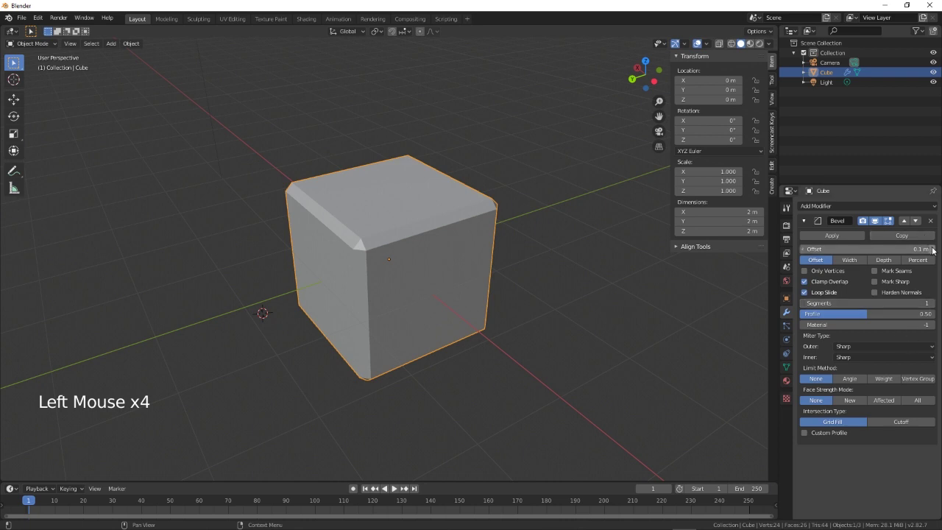
click(936, 250)
click(936, 250)
click(936, 250)
click(935, 250)
click(935, 250)
click(936, 250)
click(935, 250)
click(936, 250)
click(936, 250)
click(936, 250)
click(935, 250)
click(936, 250)
click(935, 250)
click(936, 250)
click(936, 251)
click(936, 250)
click(936, 251)
double_click(936, 251)
click(934, 304)
click(934, 304)
click(935, 304)
click(934, 304)
double_click(934, 304)
middle_click(658, 359)
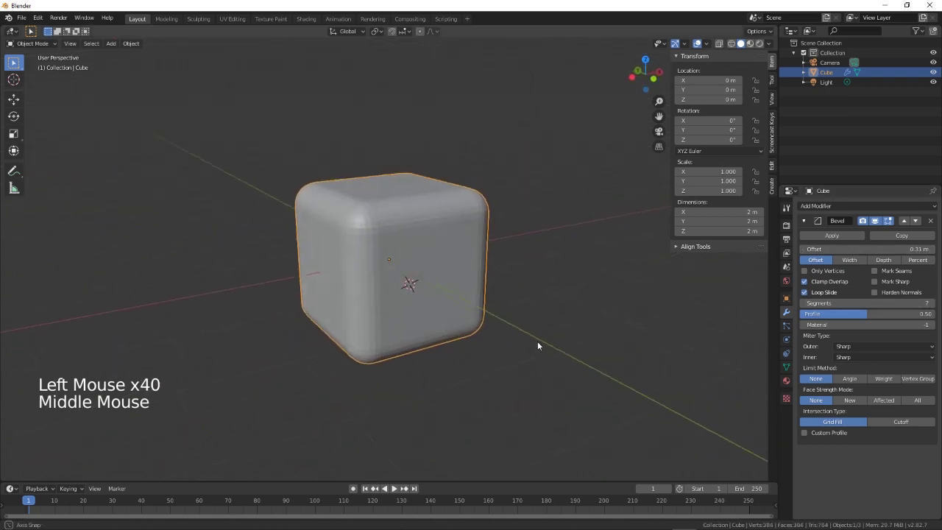
key(w)
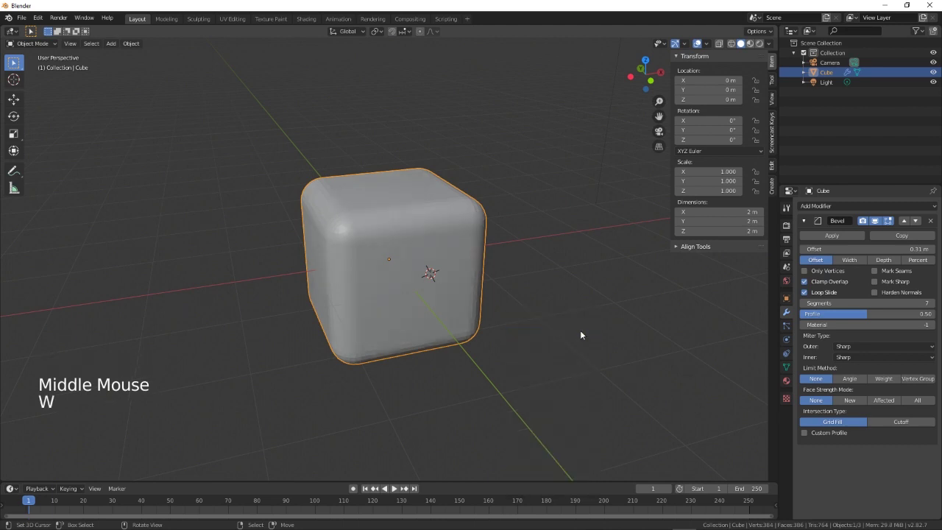
middle_click(432, 370)
- Undo repeatedly until the bevel modifier is gone and the cube is a plain sharp-edged box
key(w)
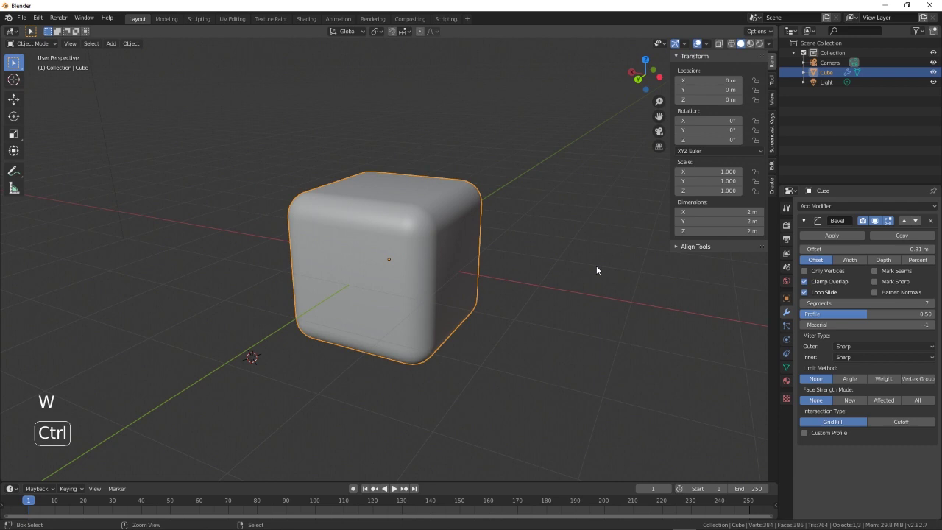
key(ctrl+z)
key(ctrl+z)
key(ctrl+z)
key(ctrl+z)
key(ctrl+z)
key(ctrl+z)
key(ctrl+z)
key(ctrl+z)
key(ctrl+z)
key(ctrl+z)
key(ctrl+z)
key(ctrl+z)
key(ctrl+z)
key(ctrl+z)
key(ctrl+z)
key(ctrl+z)
key(ctrl+z)
key(ctrl+z)
key(ctrl+z)
key(ctrl+z)
key(ctrl+z)
key(ctrl+z)
key(ctrl+z)
key(ctrl+z)
key(ctrl+z)
key(ctrl+z)
key(ctrl+z)
key(ctrl+z)
key(ctrl+z)
key(ctrl+z)
key(ctrl+z)
key(ctrl+z)
key(ctrl+z)
key(ctrl+z)
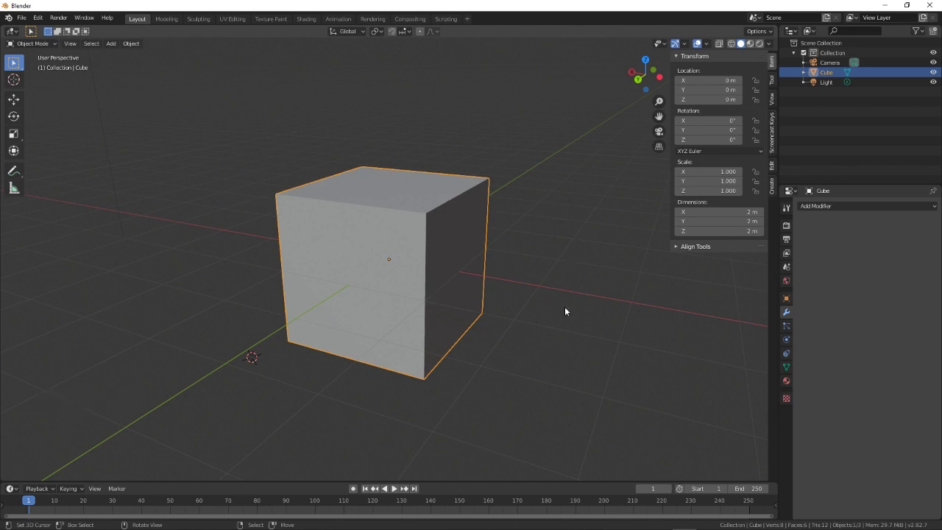
key(Tab)
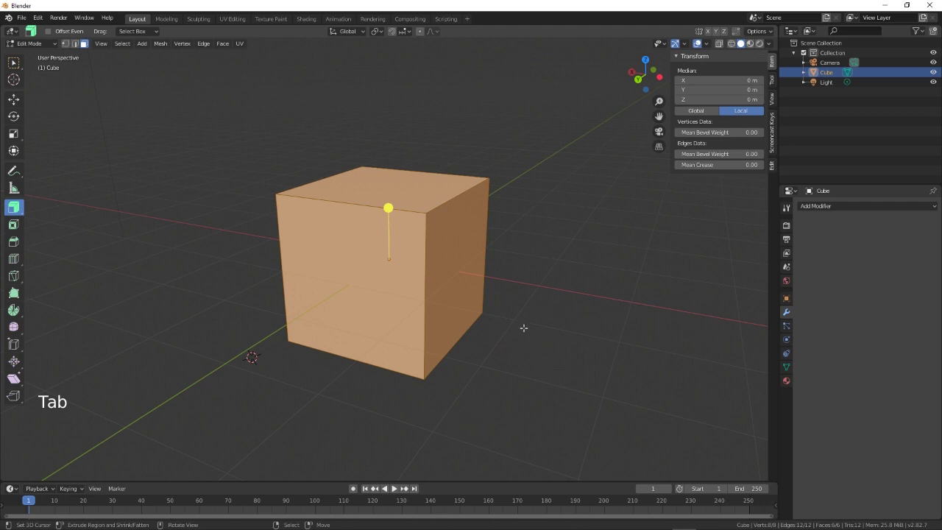
key(b)
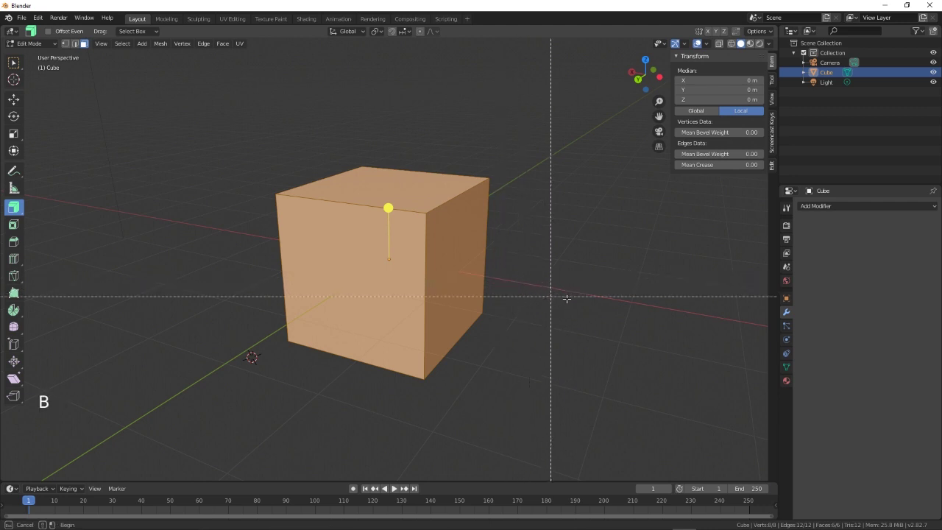
key(b)
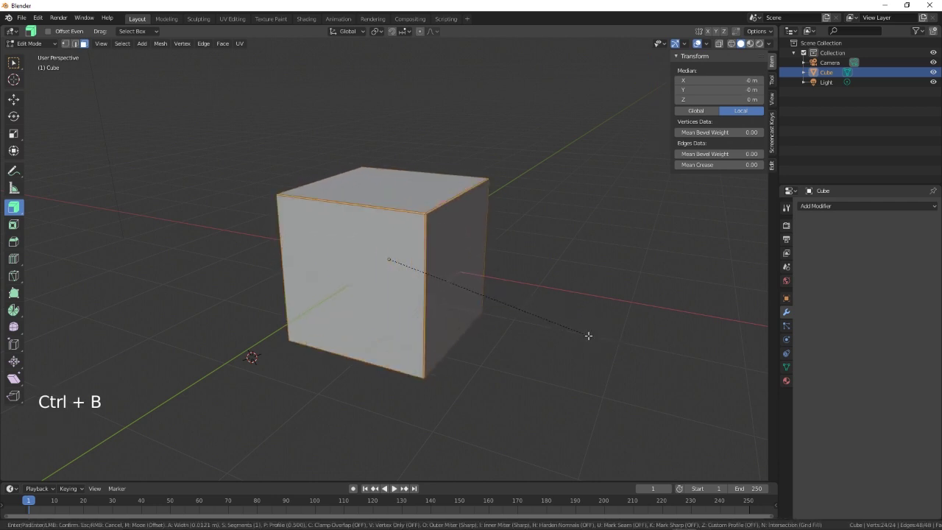
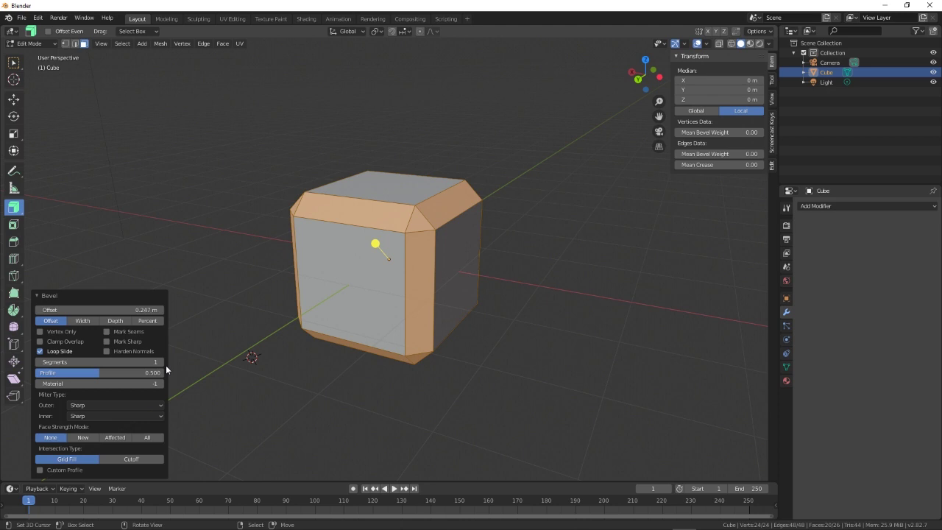
click(165, 366)
double_click(164, 366)
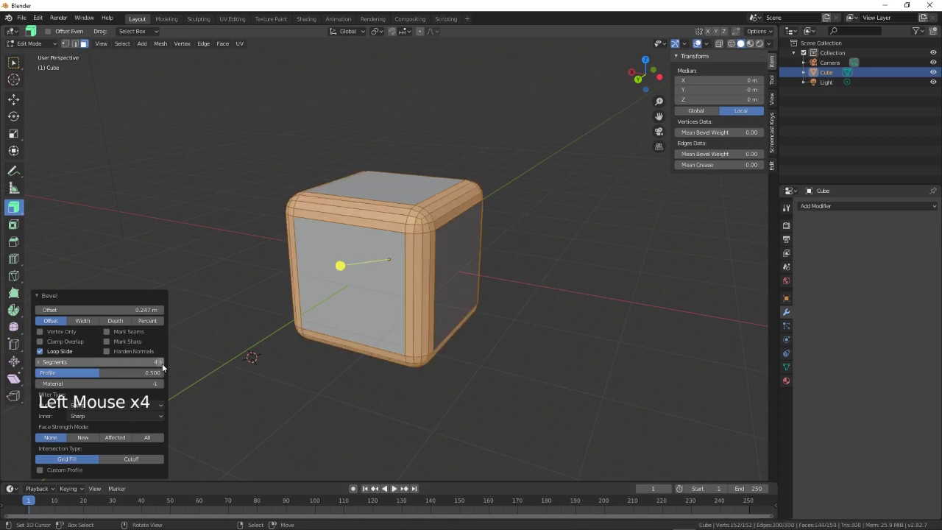
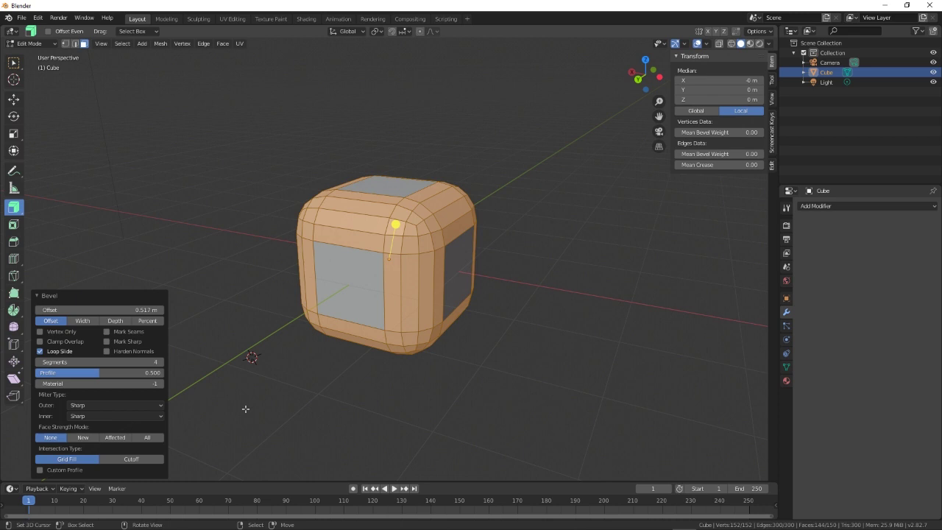
key(ctrl+z)
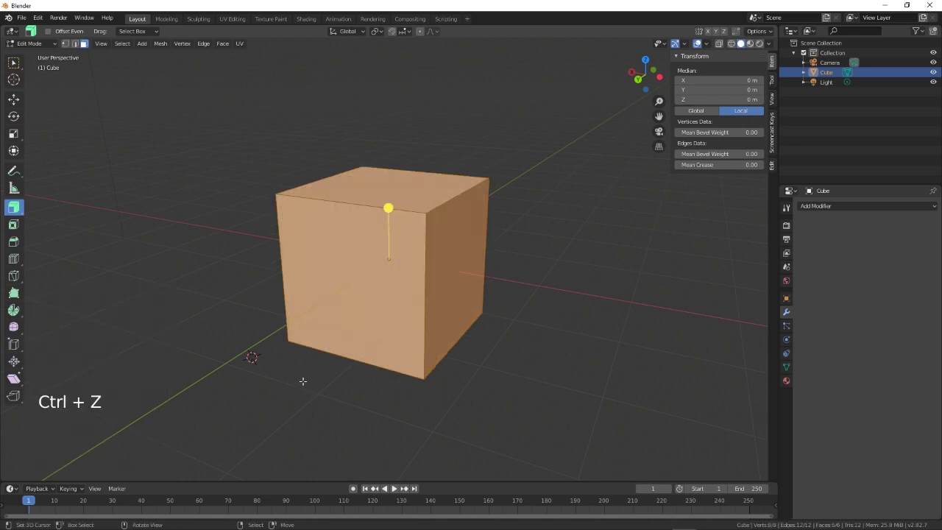
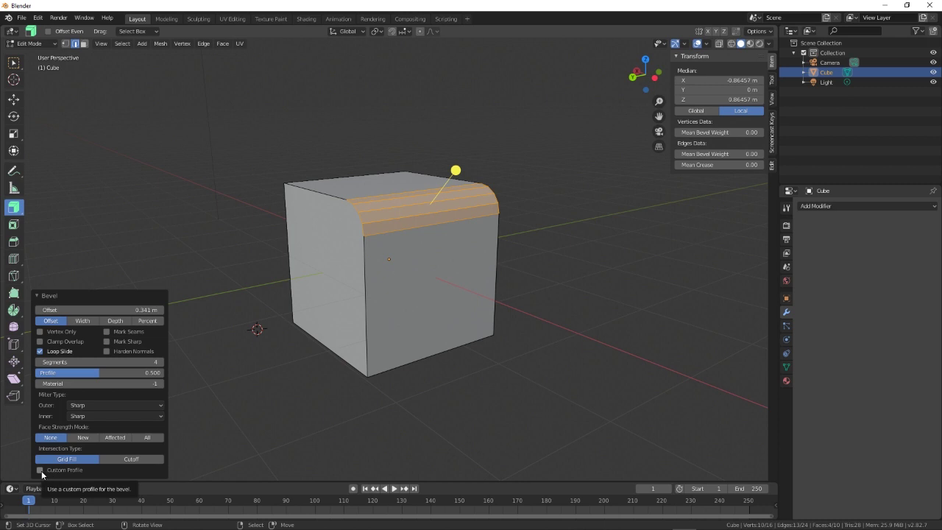
- Expand the edge Bevel operator settings and enable Custom Profile
click(45, 474)
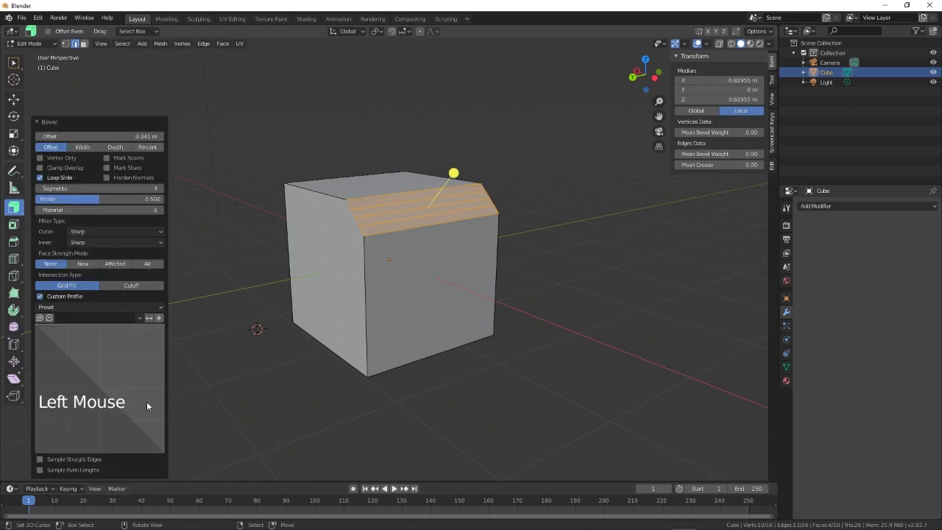
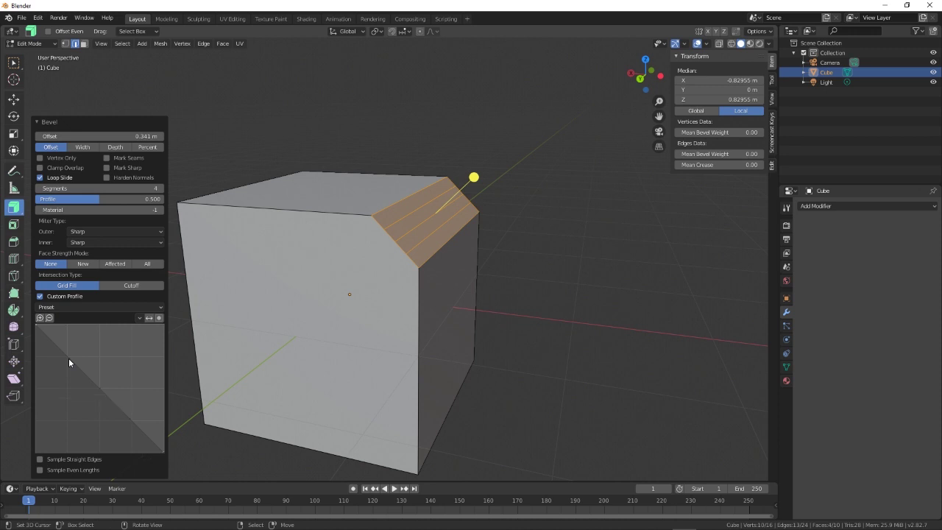
click(72, 362)
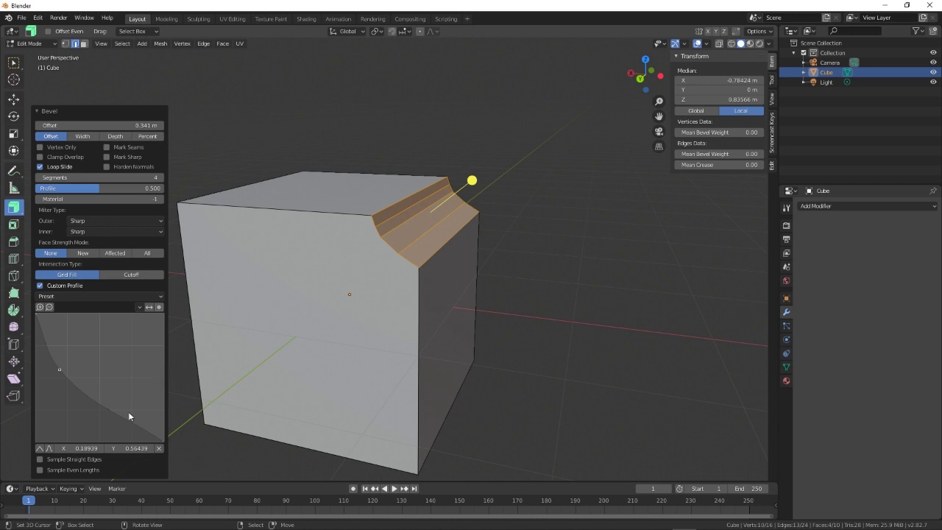
- Raise the edge bevel to 7 segments
click(110, 413)
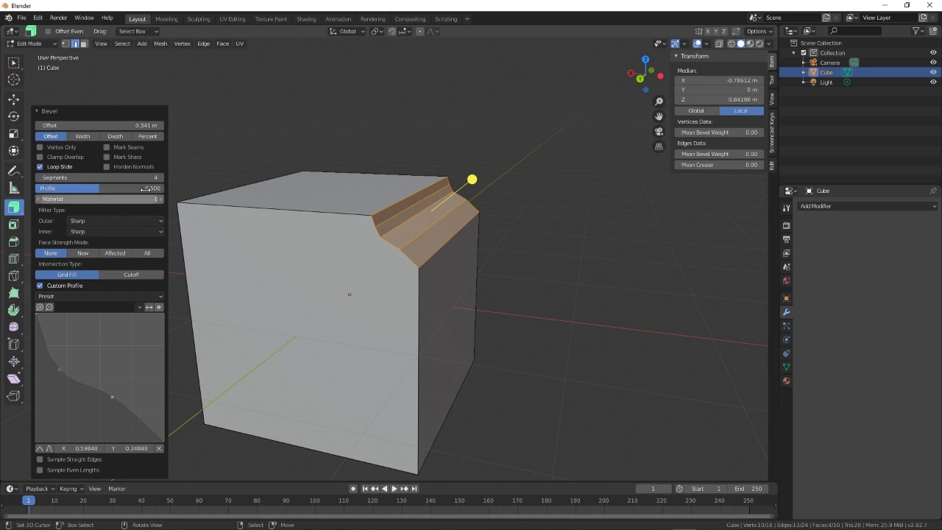
click(164, 180)
click(164, 180)
click(164, 179)
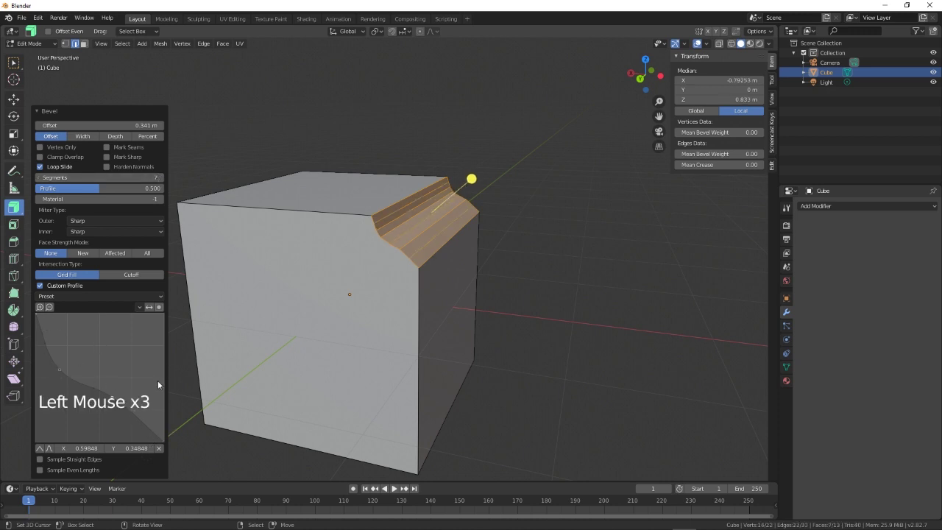
- Drag the Custom Profile curve points into a stepped moulding shape
click(128, 430)
click(140, 421)
click(140, 422)
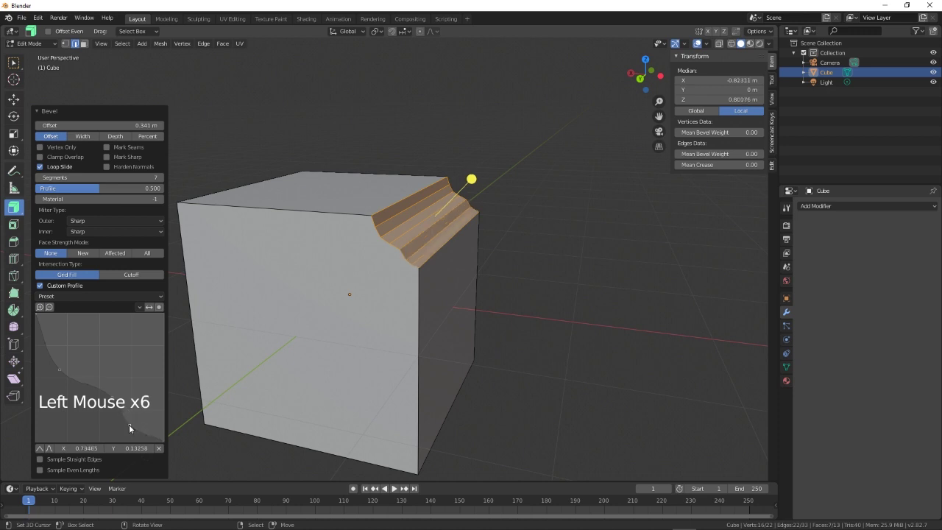
click(133, 429)
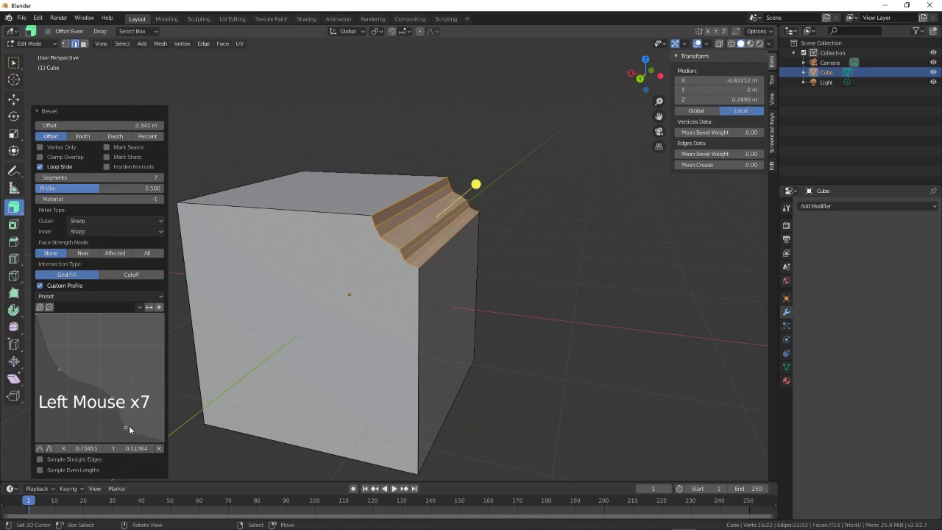
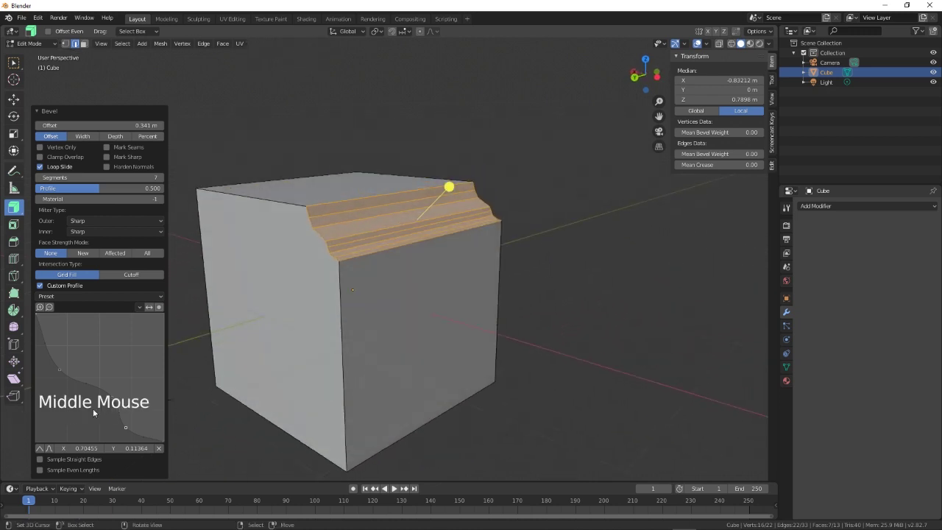
- Choose the Steps profile preset so the seven-segment bevel forms a crisp staircase
click(140, 309)
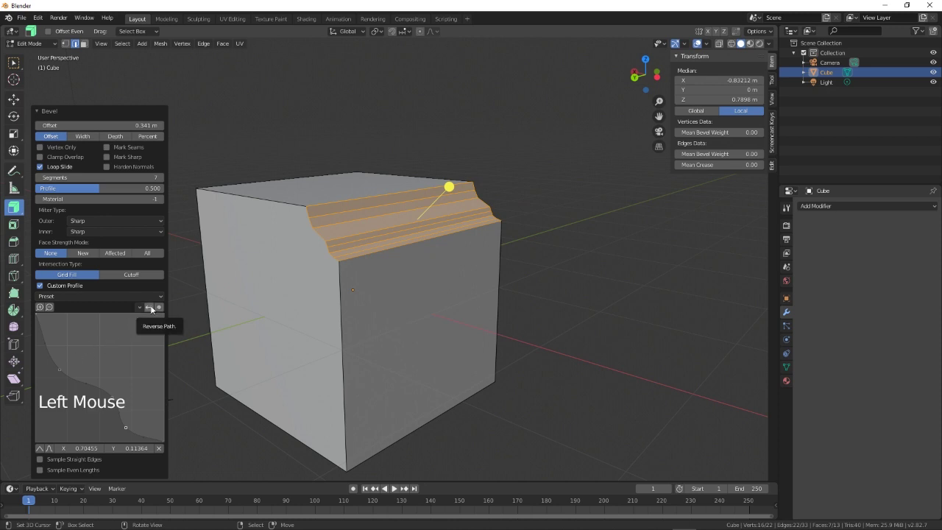
click(81, 312)
click(98, 298)
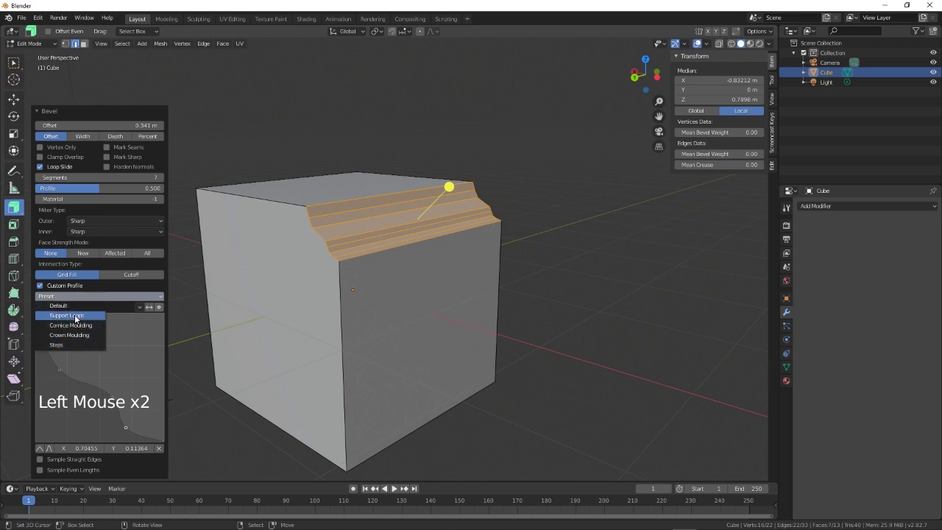
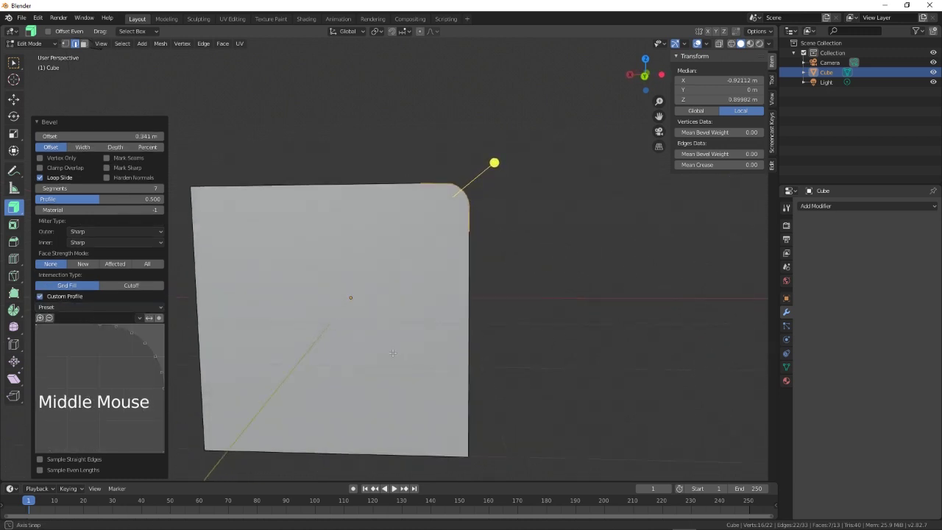
click(94, 310)
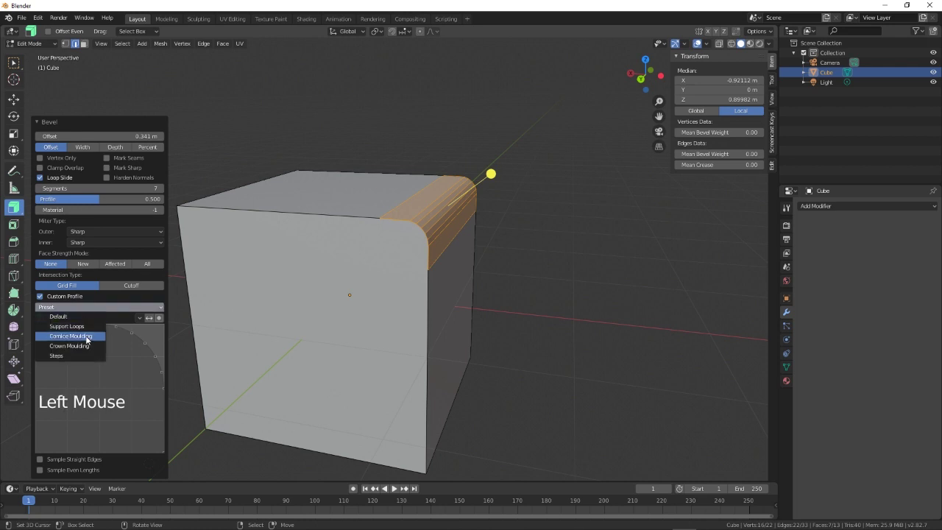
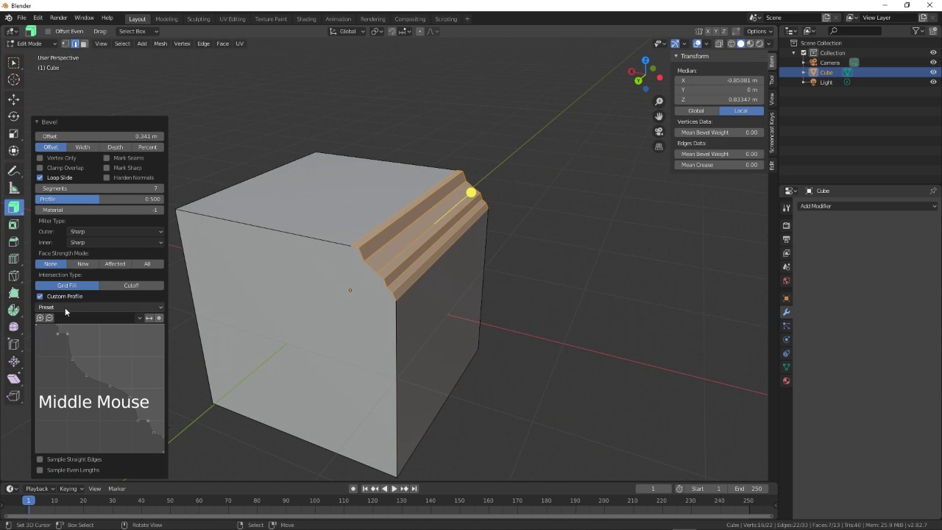
click(70, 307)
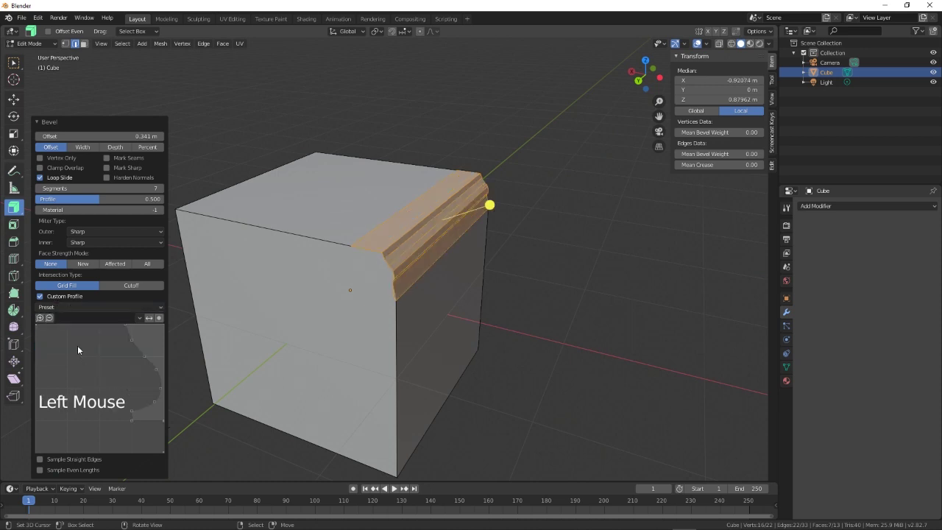
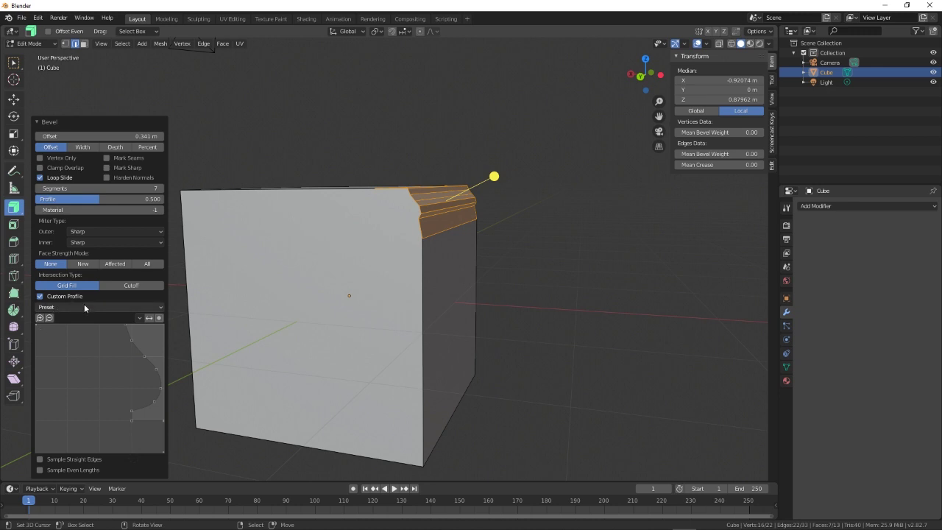
click(87, 311)
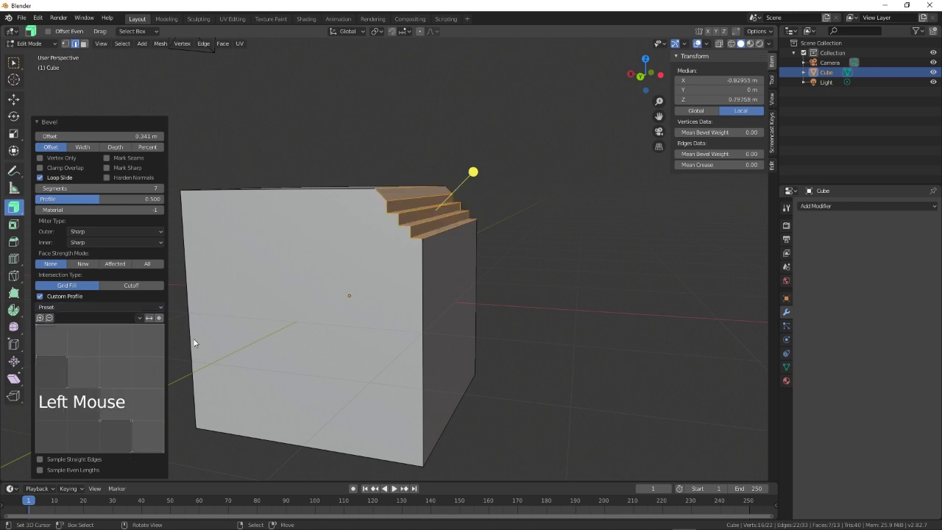
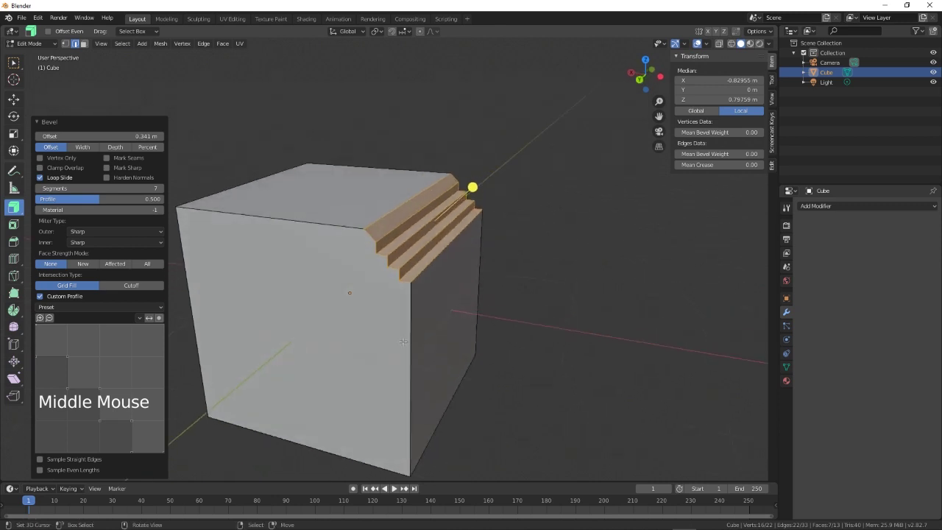
scroll(down, 3)
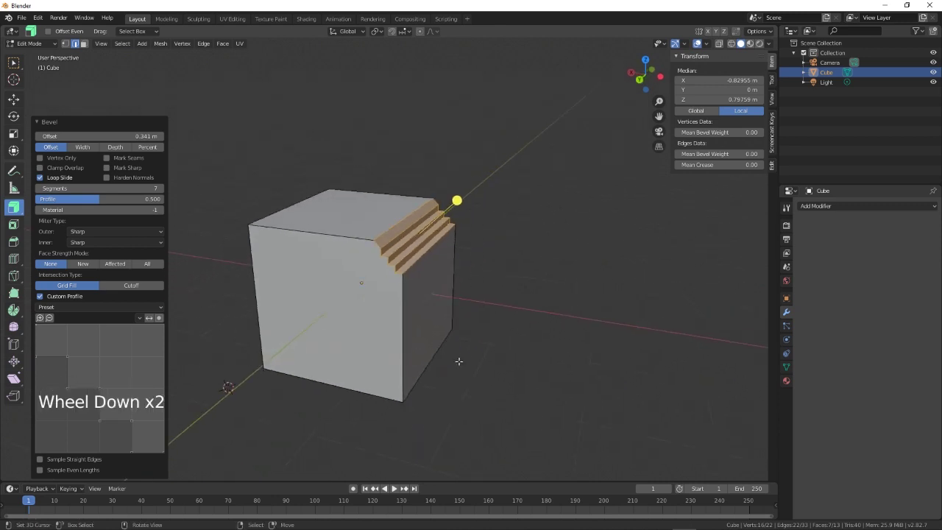
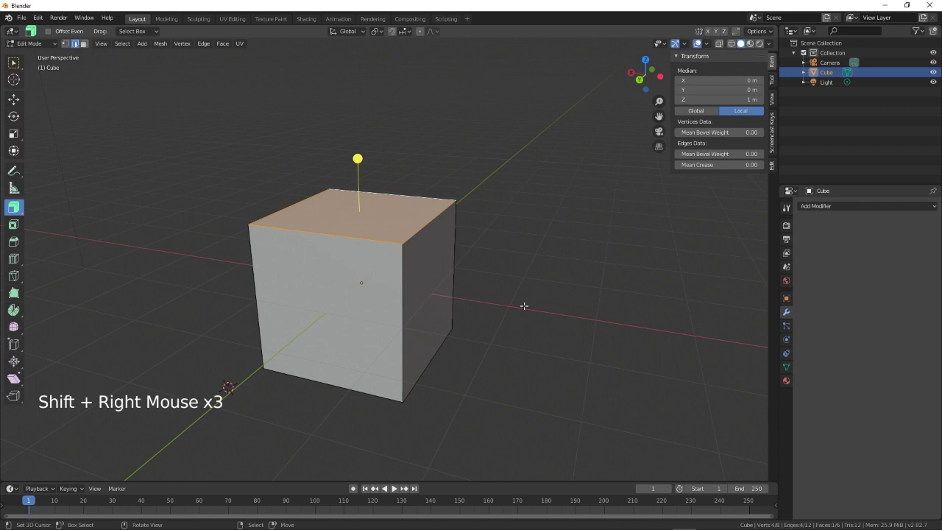
- Bevel the cube's top face at 0.39 m with 7 segments into a stepped cap
key(ctrl+b)
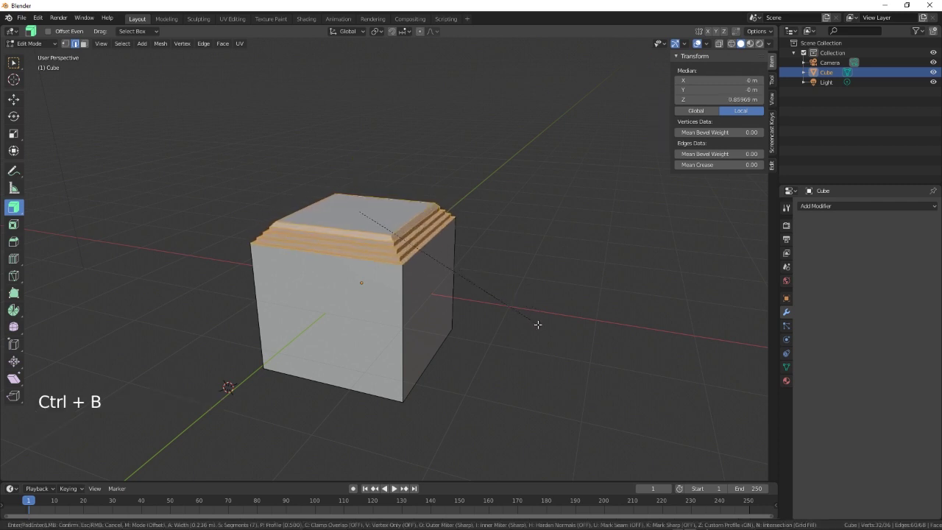
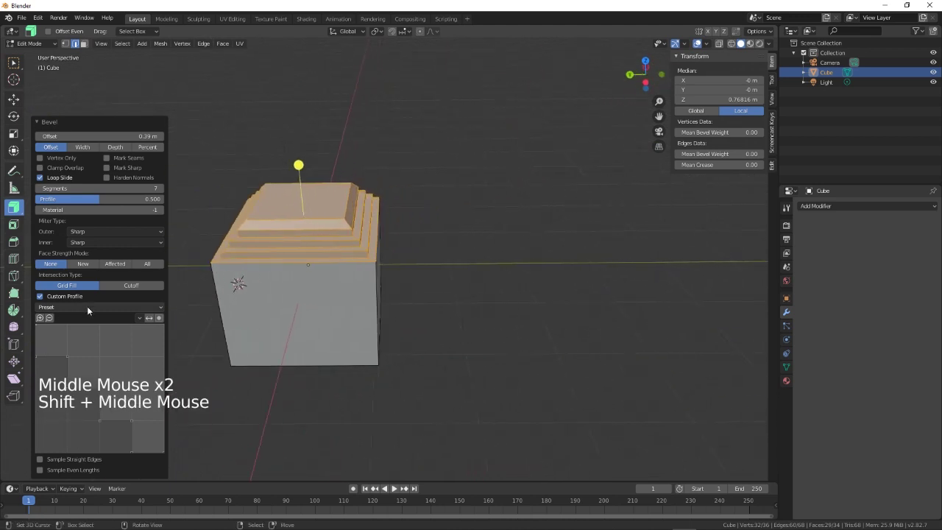
click(94, 316)
click(91, 310)
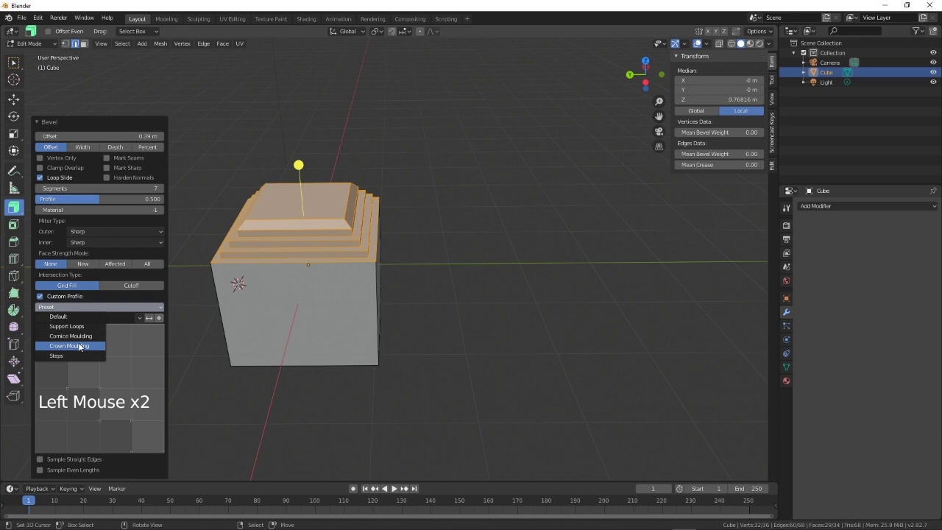
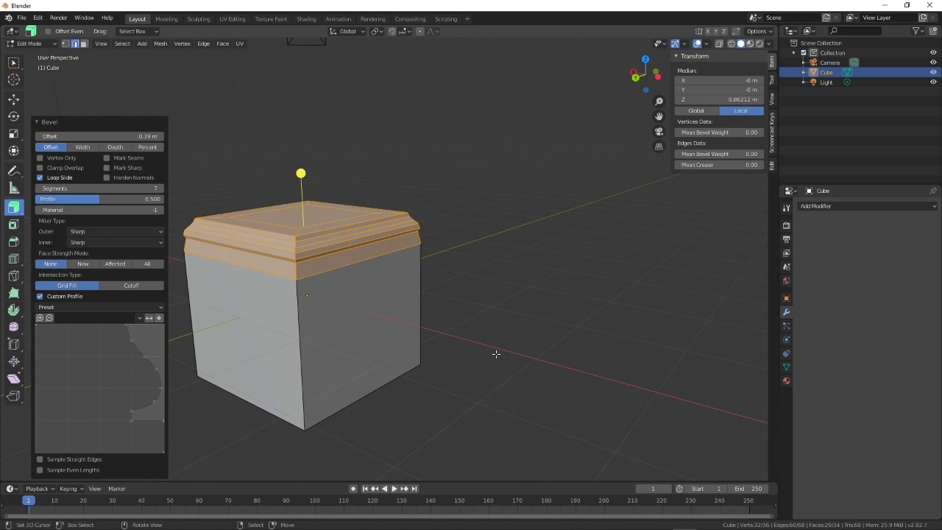
- Leave Edit Mode and add a cylinder mesh beside the cube
key(Tab)
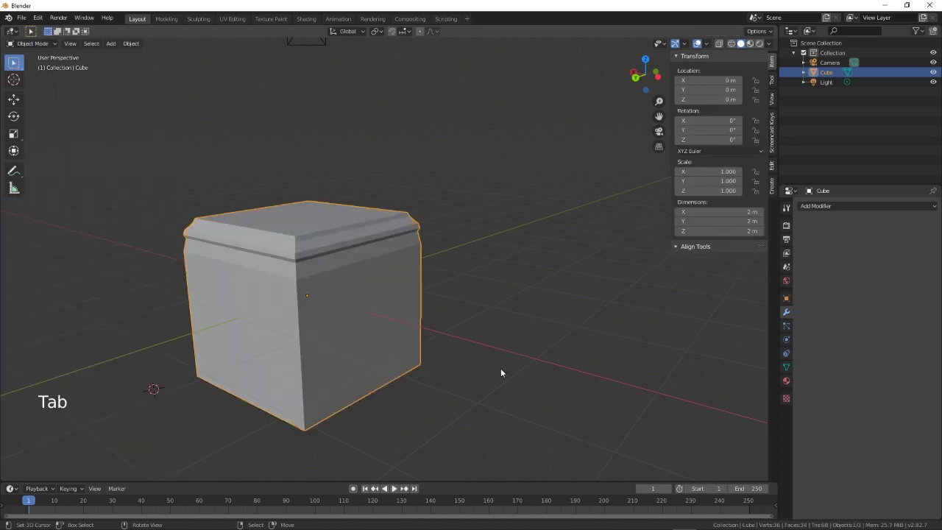
middle_click(515, 359)
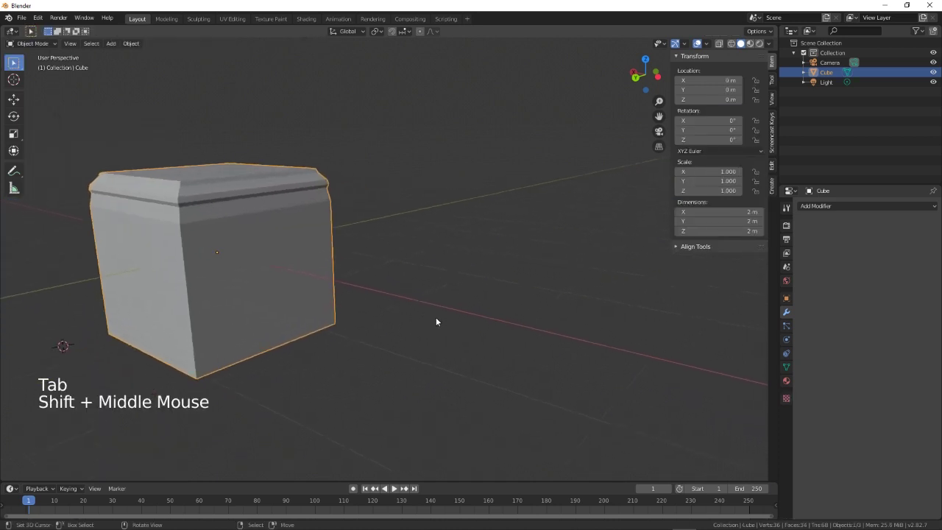
key(ctrl+a)
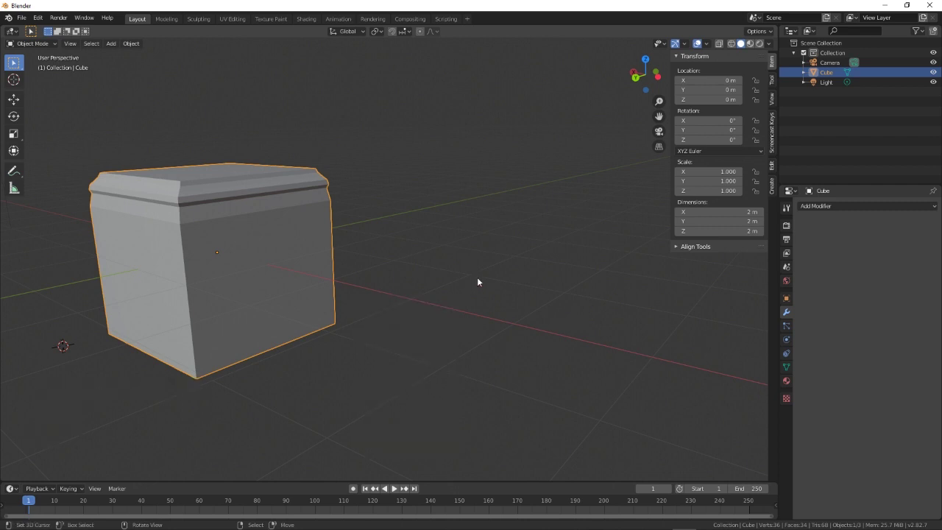
key(shift+a)
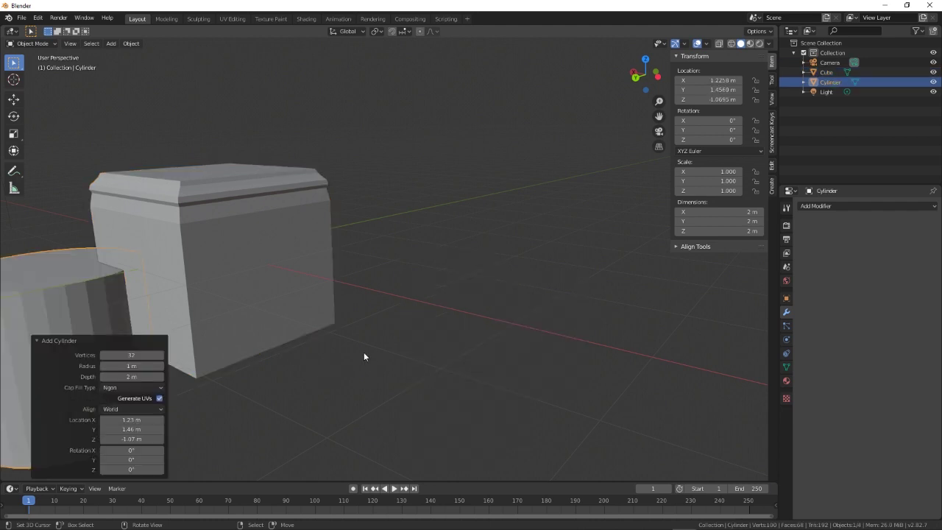
- Move the cylinder along Y to about 2.95 m, clear of the cube
middle_click(298, 363)
scroll(down, 3)
middle_click(386, 347)
middle_click(317, 345)
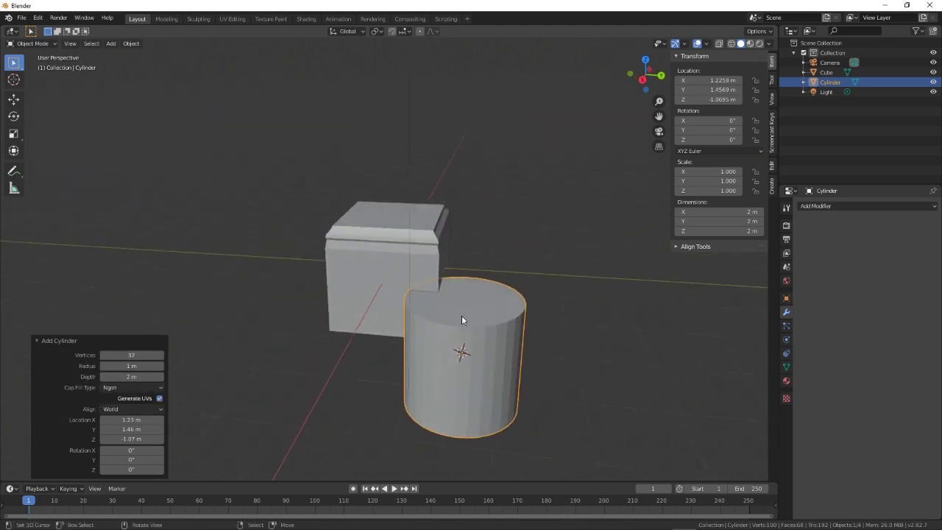
key(g)
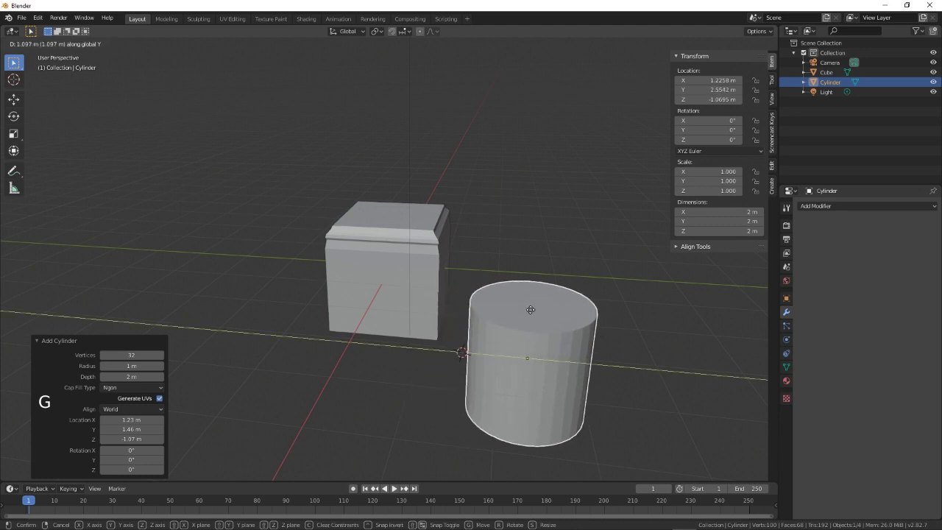
middle_click(572, 331)
- Bevel the cylinder's top face at 0.473 m with 7 segments into a domed stepped cap
key(Tab)
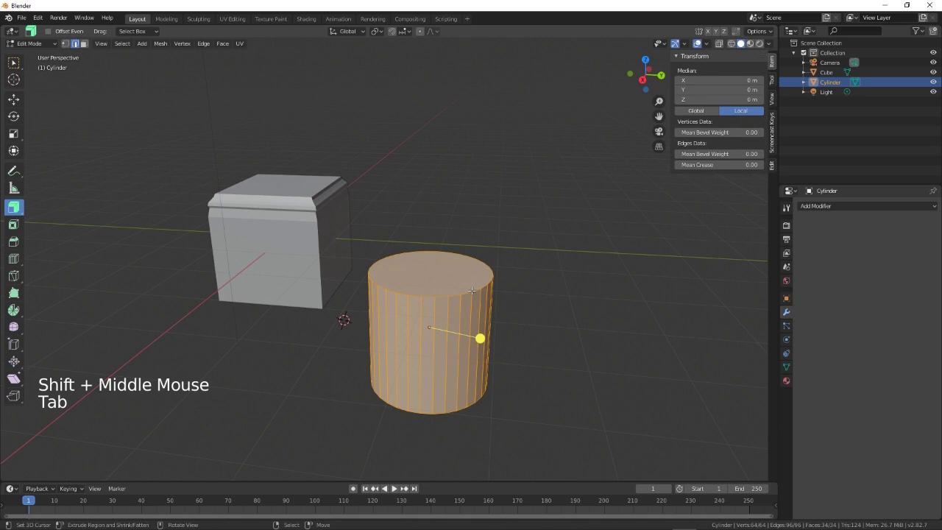
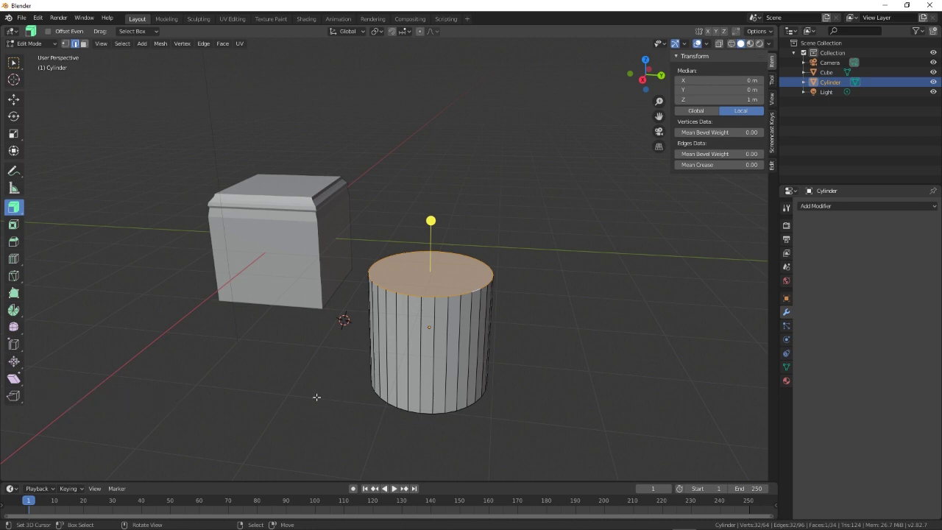
key(ctrl+b)
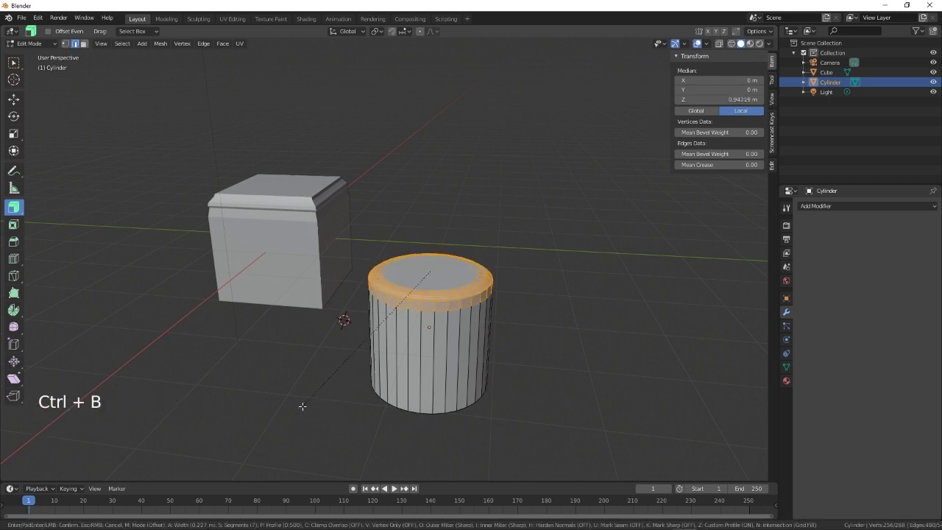
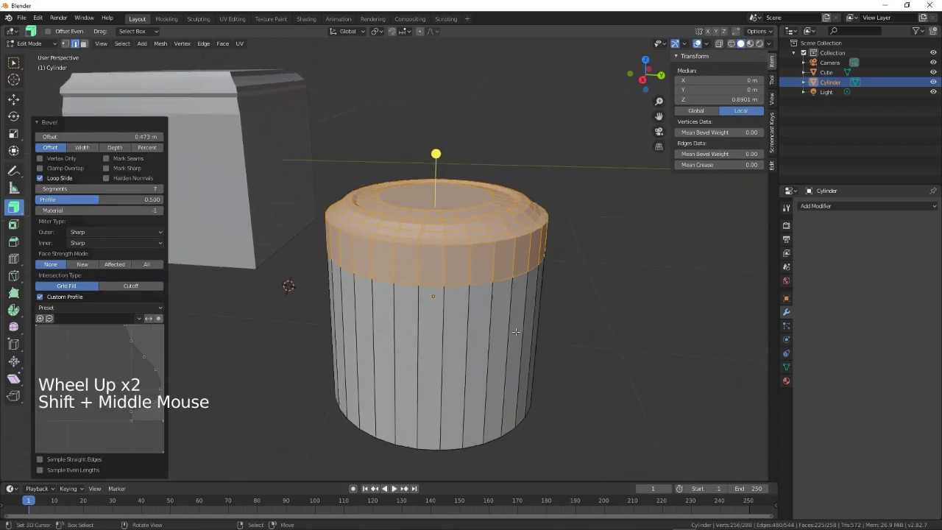
click(91, 312)
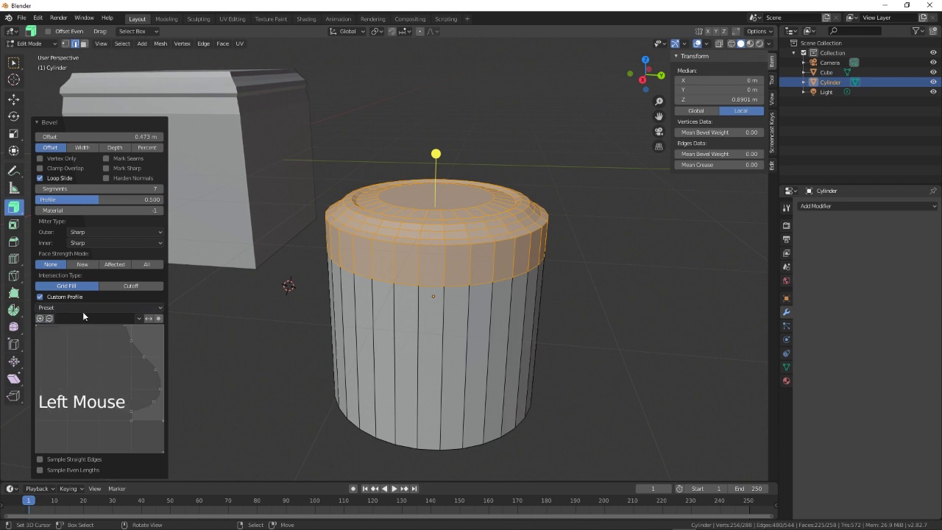
click(85, 312)
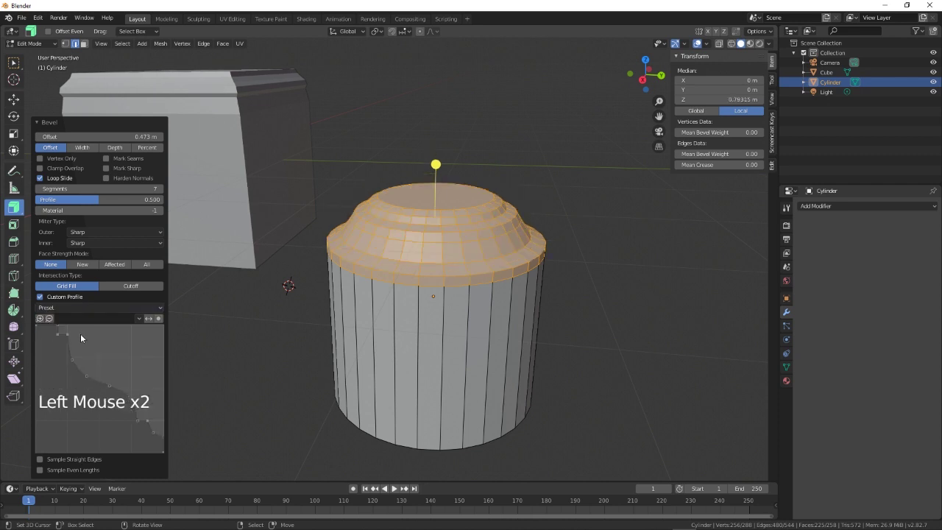
click(83, 311)
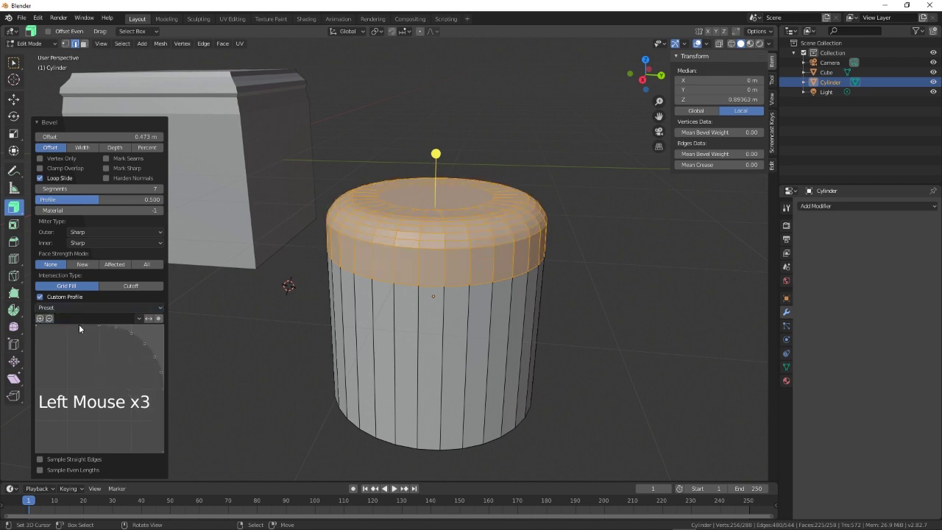
click(94, 308)
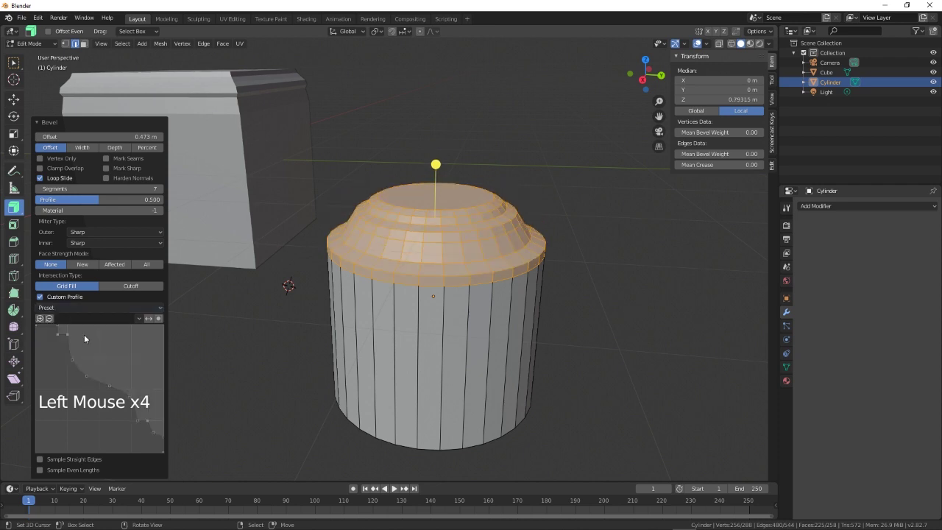
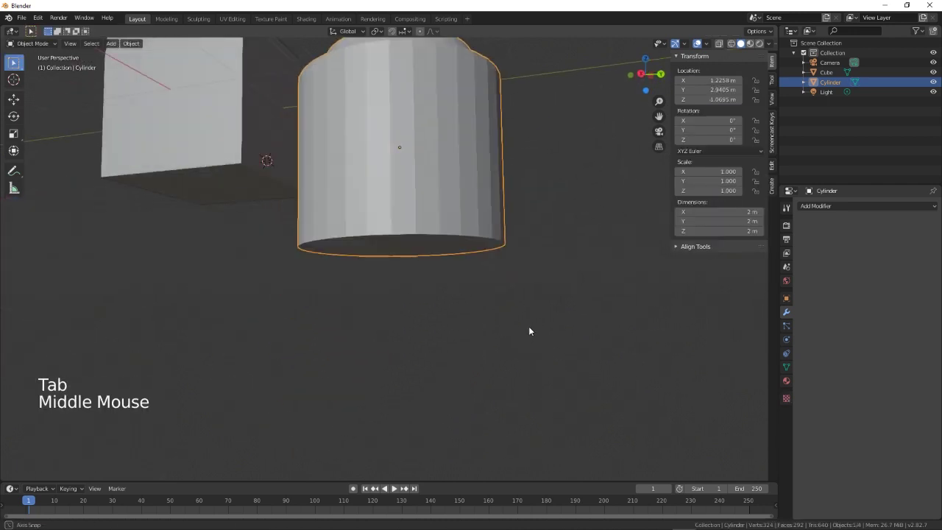
- Frame the cylinder and reopen its mesh for editing to shorten the base
key(KP_Decimal)
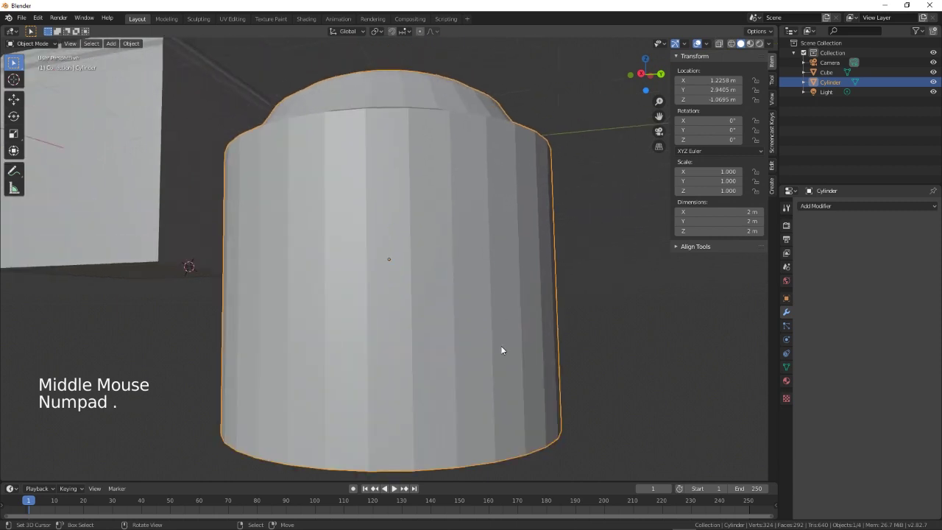
middle_click(517, 374)
scroll(up, 3)
right_click(413, 441)
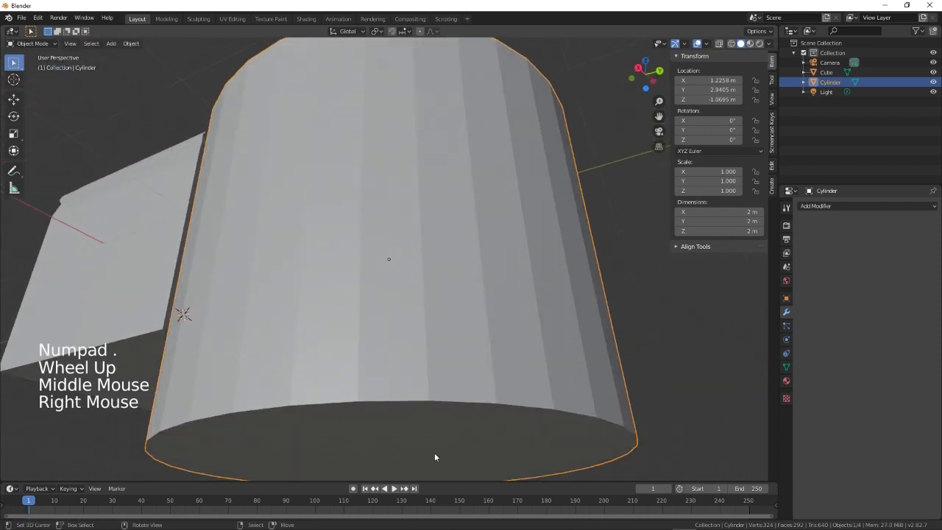
key(Tab)
scroll(down, 3)
scroll(down, 3)
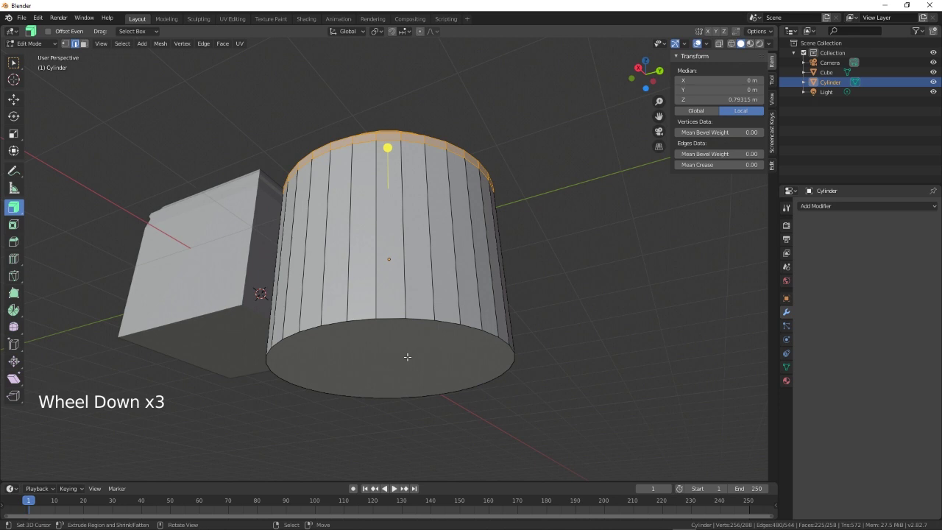
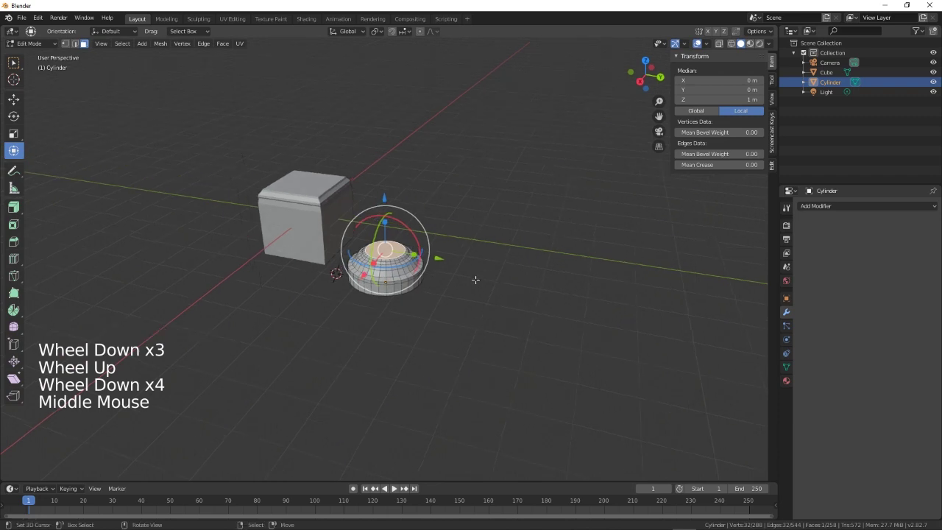
- Extrude the cylinder's top face about 4.5 m upward into a tall column shaft
key(e)
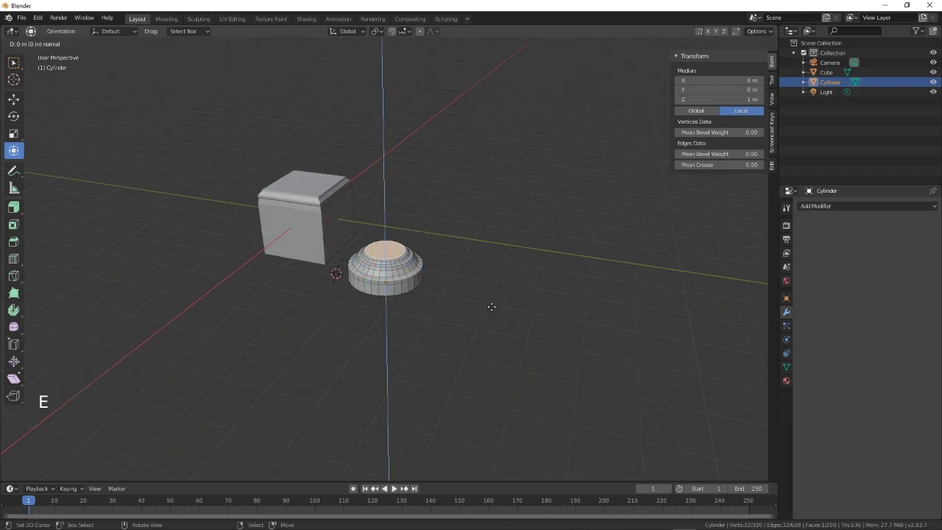
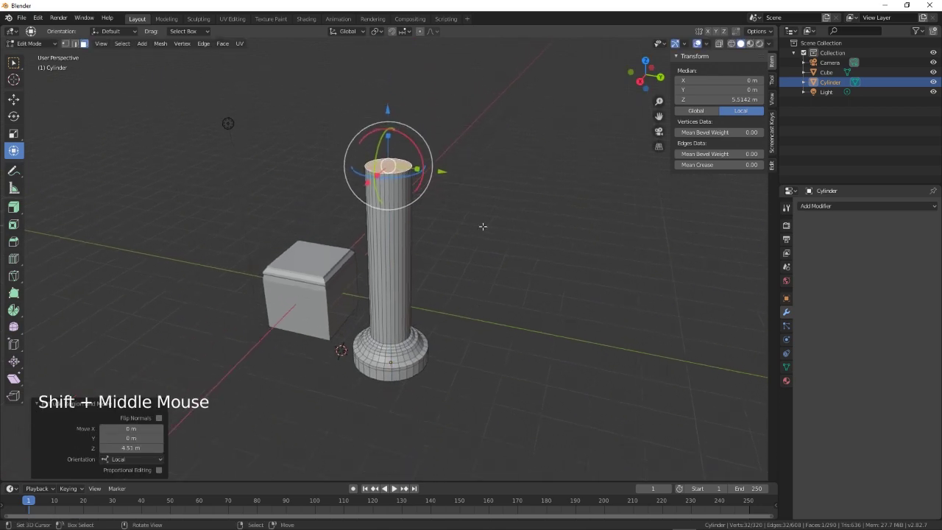
scroll(up, 3)
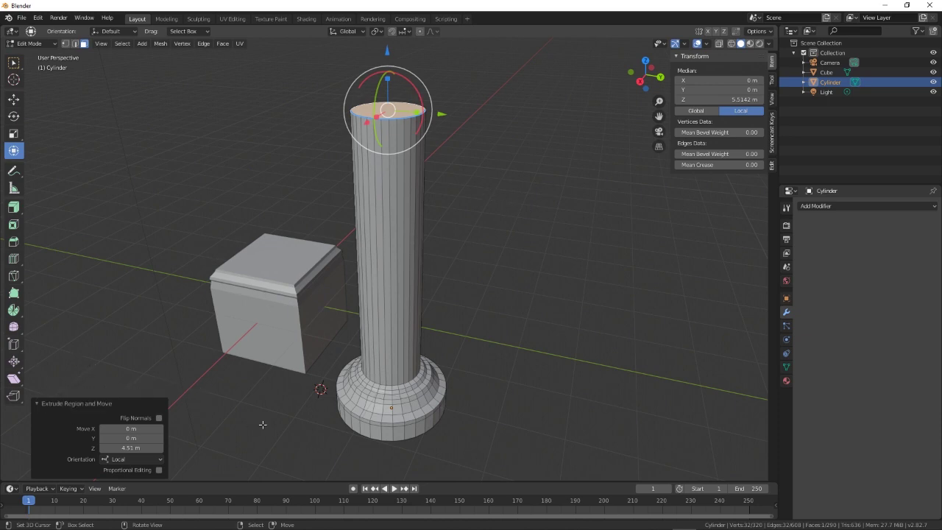
key(ctrl+b)
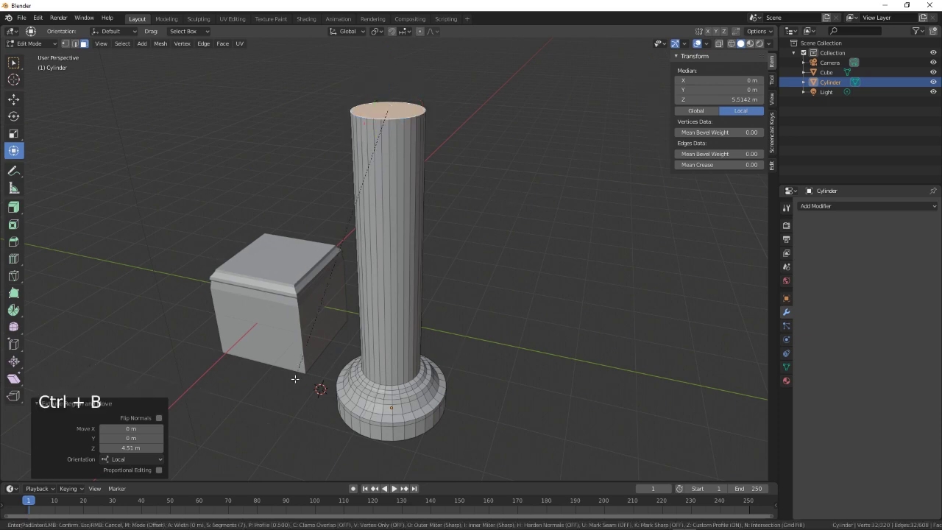
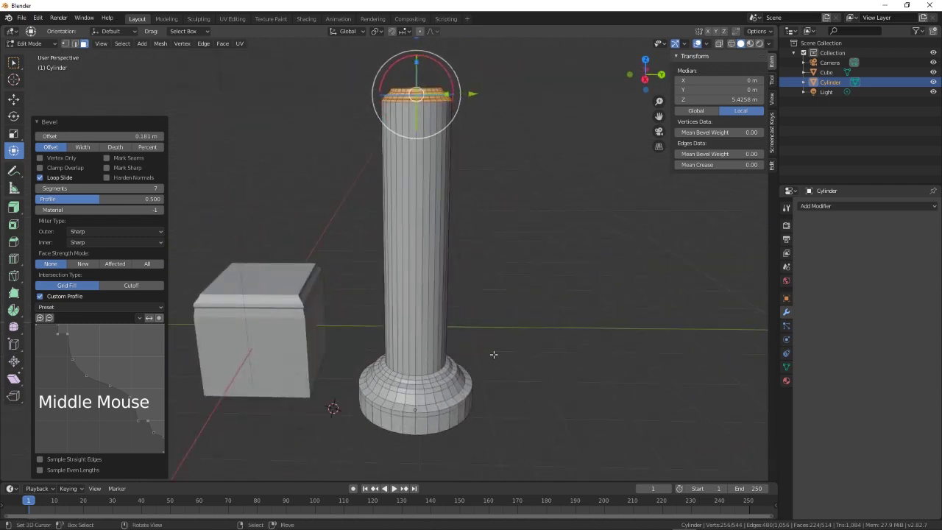
- Finish the column's 0.161 m seven-segment rim bevel and return to Object Mode
key(Tab)
middle_click(501, 348)
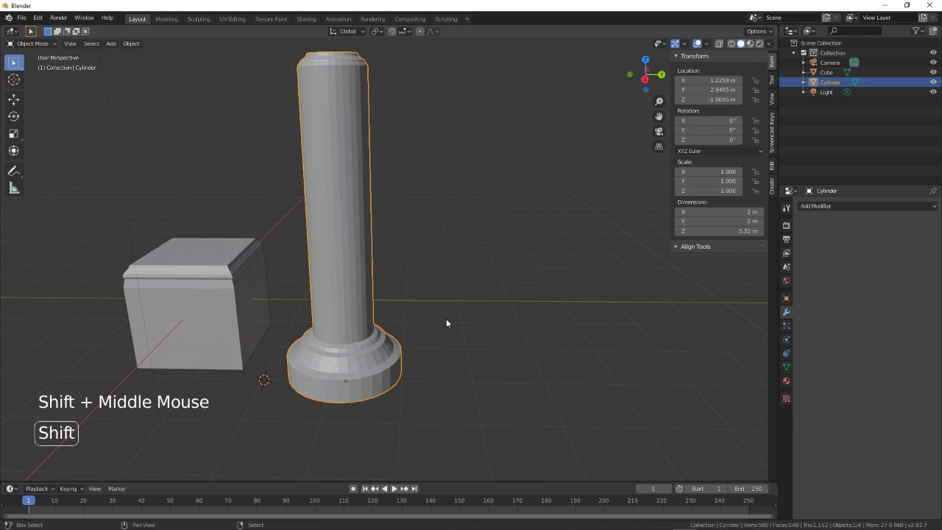
- Duplicate the column into a second one and delete the unused cube
key(shift+d)
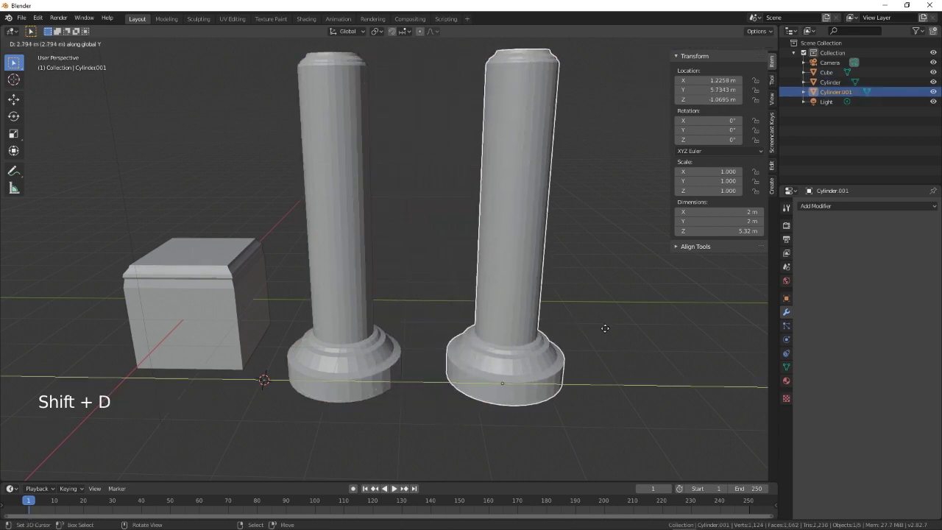
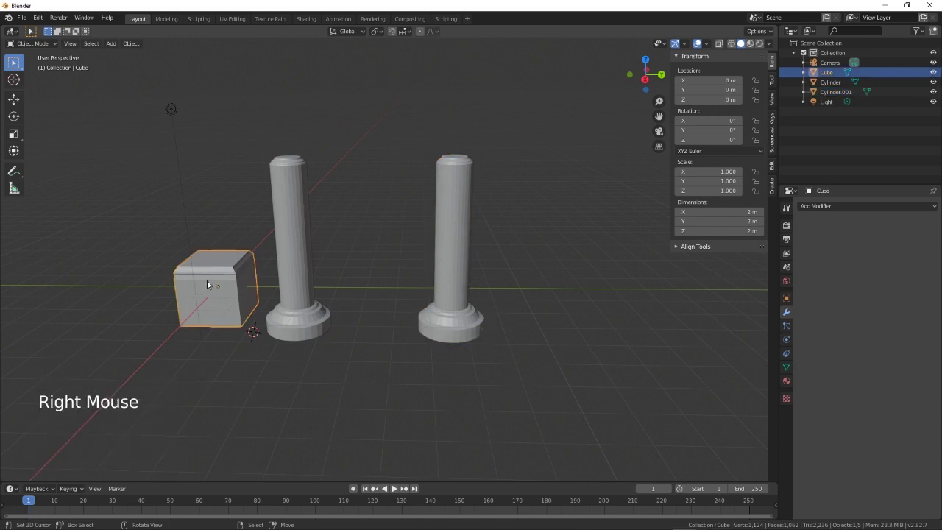
key(Delete)
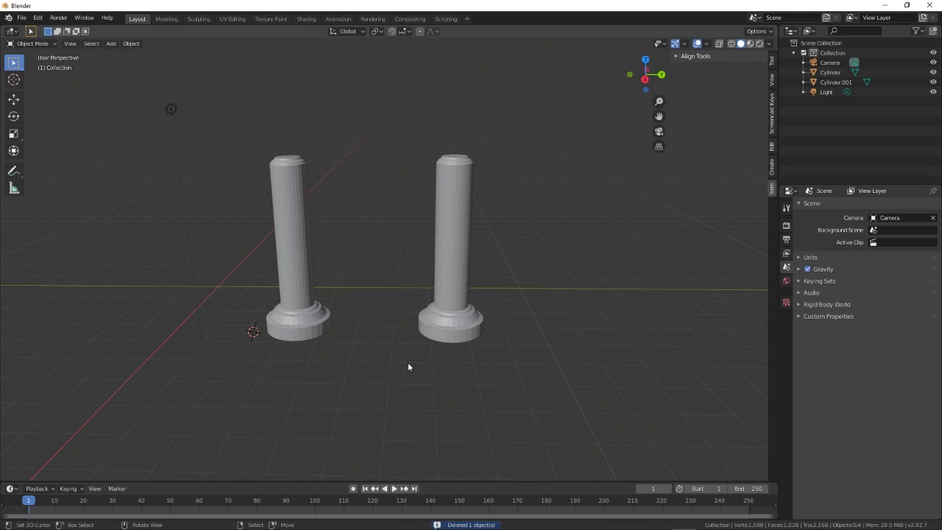
- Add a plane and scale it into a 24.8 m floor beneath the columns
key(shift+a)
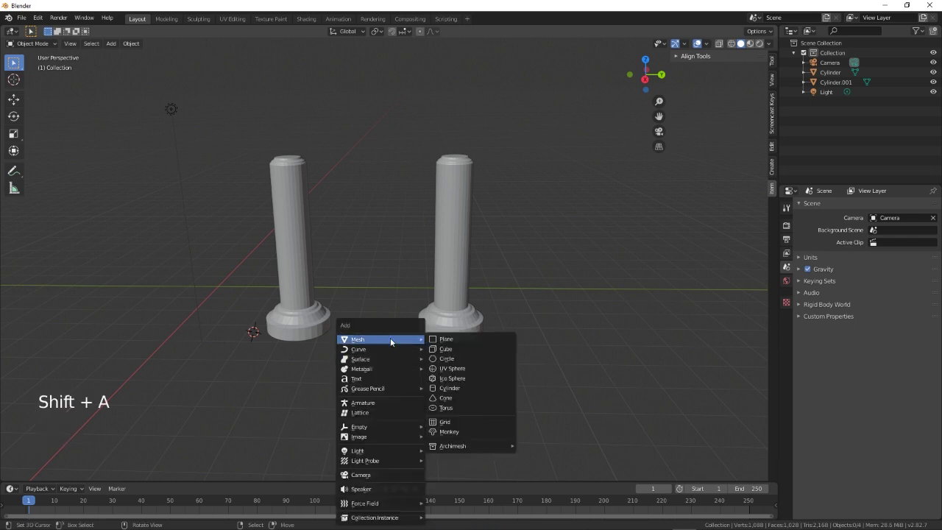
key(s)
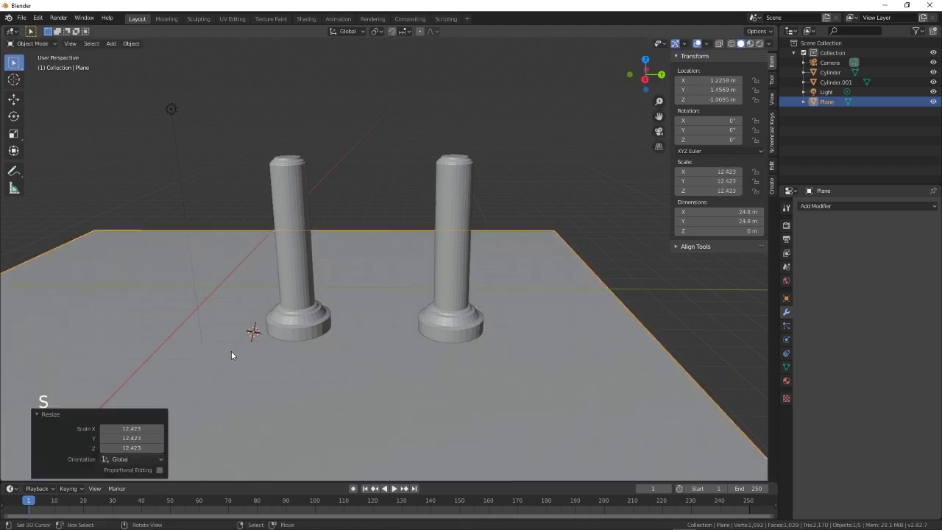
click(19, 154)
click(311, 334)
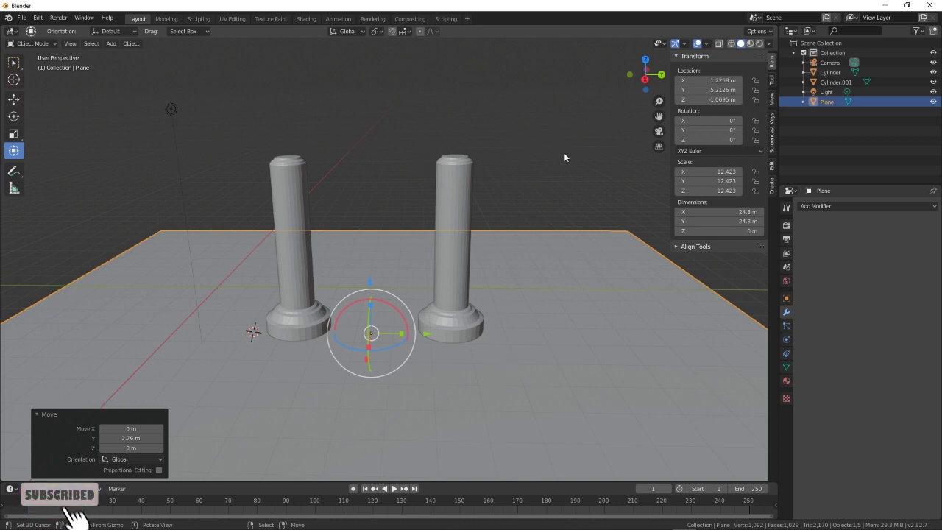
- Add a cube and raise it above the two column tops as a slab
key(shift+a)
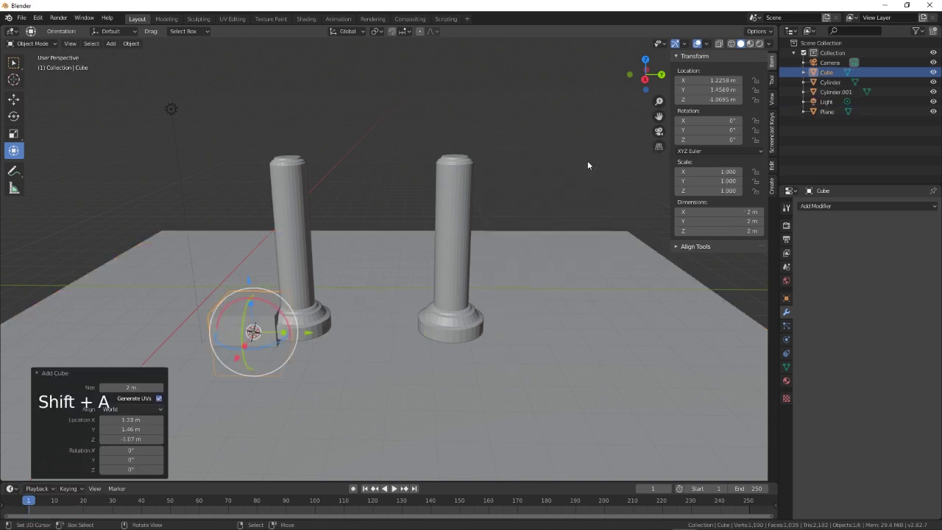
click(252, 284)
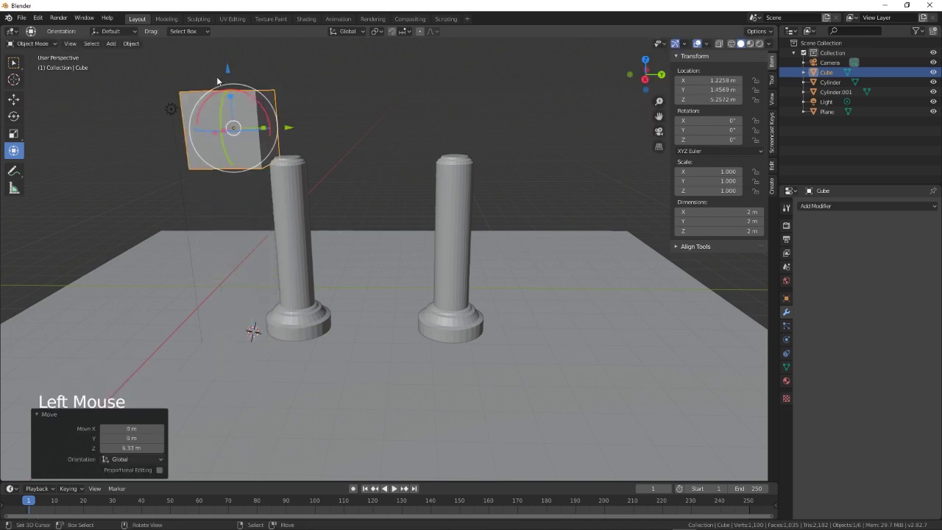
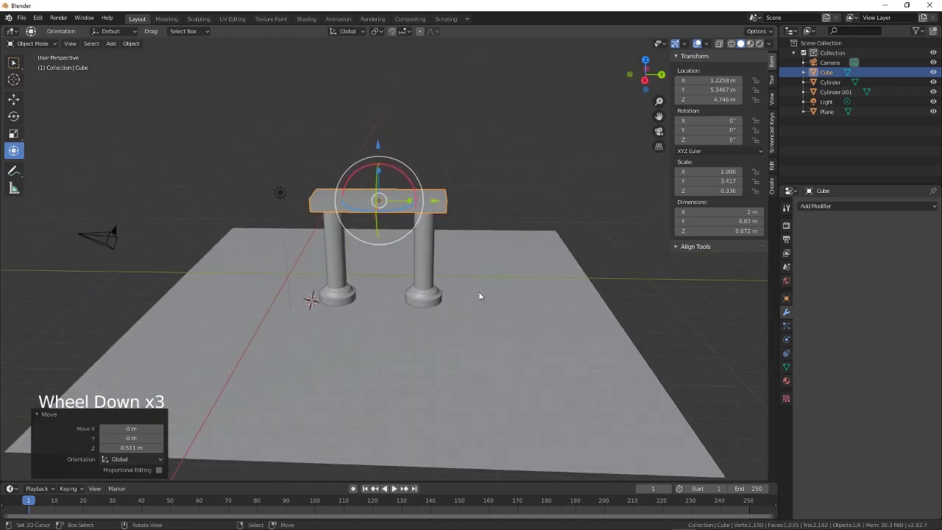
- Add a cube and scale it into a 67.7 m long, 18.1 m tall wall behind the columns
key(shift+a)
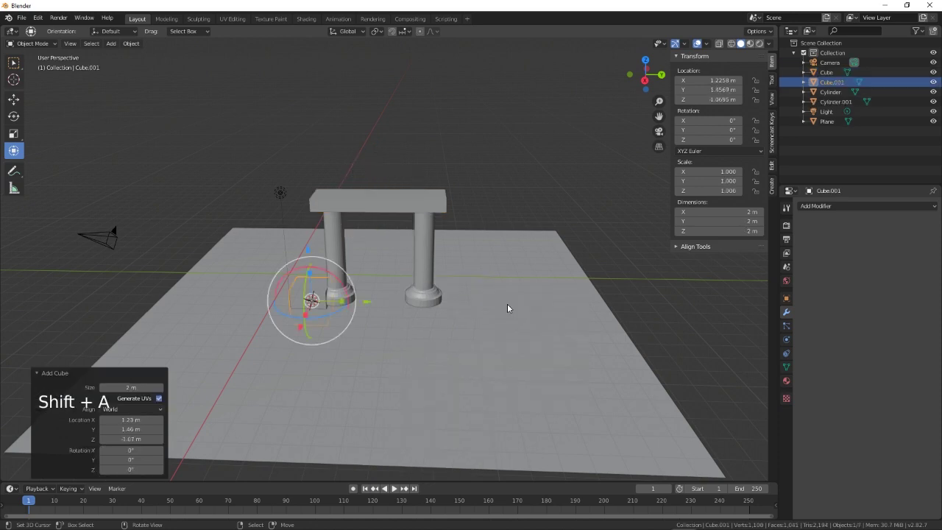
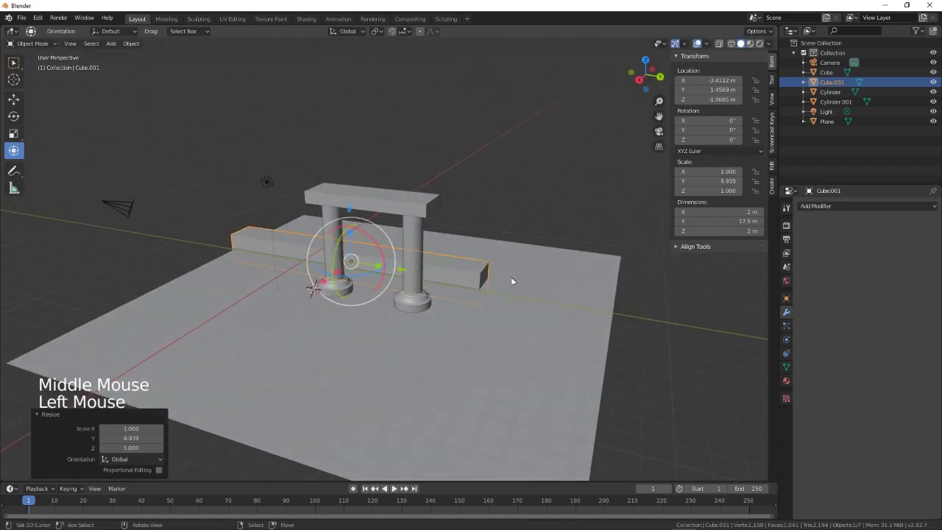
key(s)
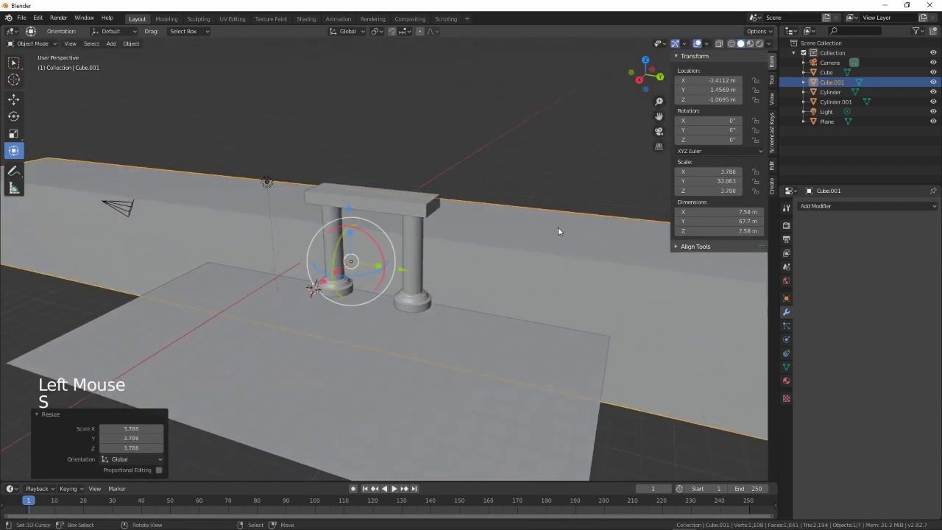
click(348, 233)
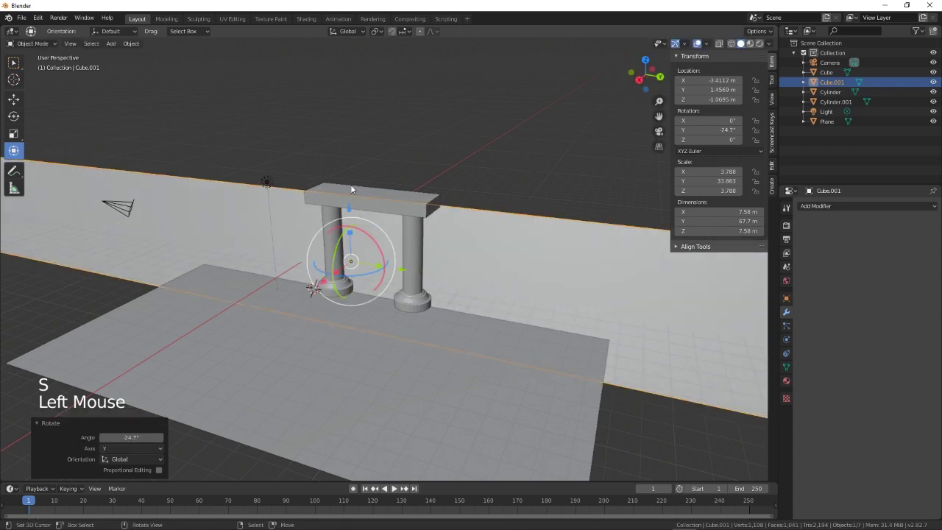
key(ctrl+z)
click(353, 236)
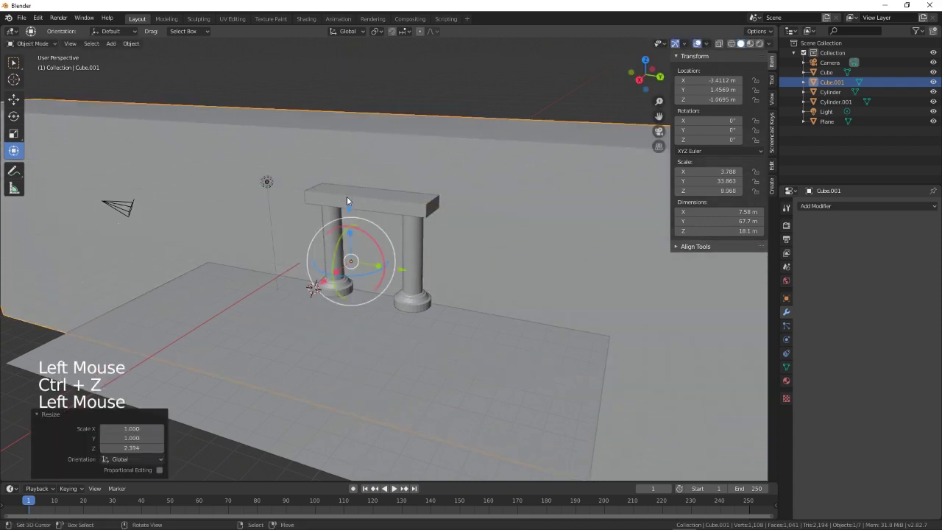
- Orbit the view to inspect the columns, slab and back wall together
middle_click(342, 297)
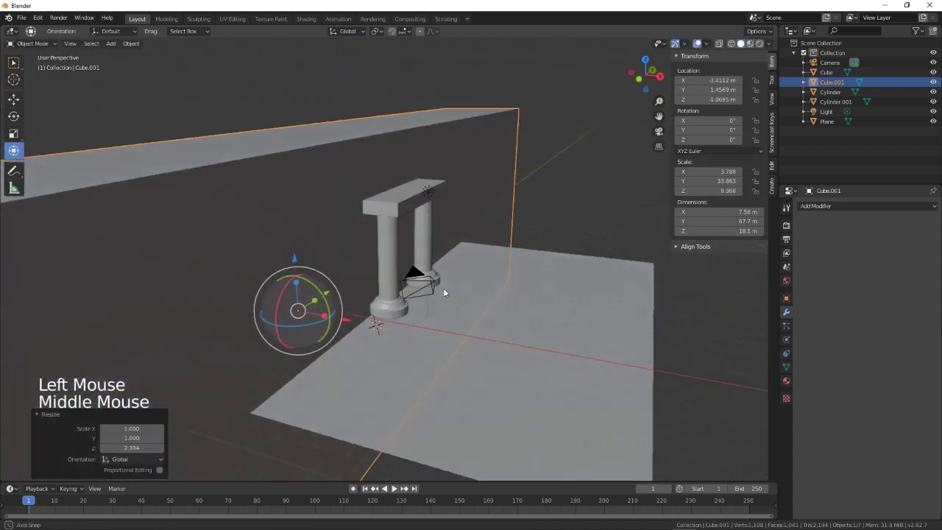
scroll(up, 3)
scroll(up, 3)
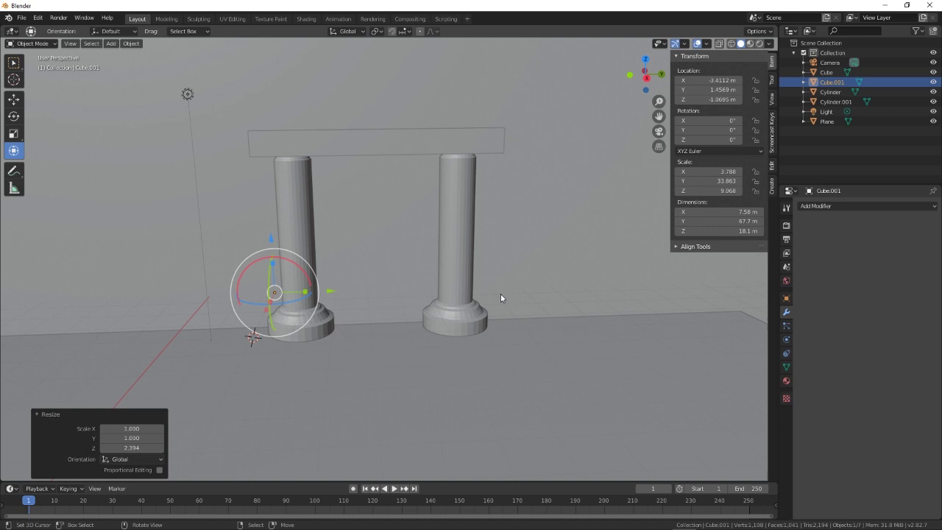
middle_click(490, 362)
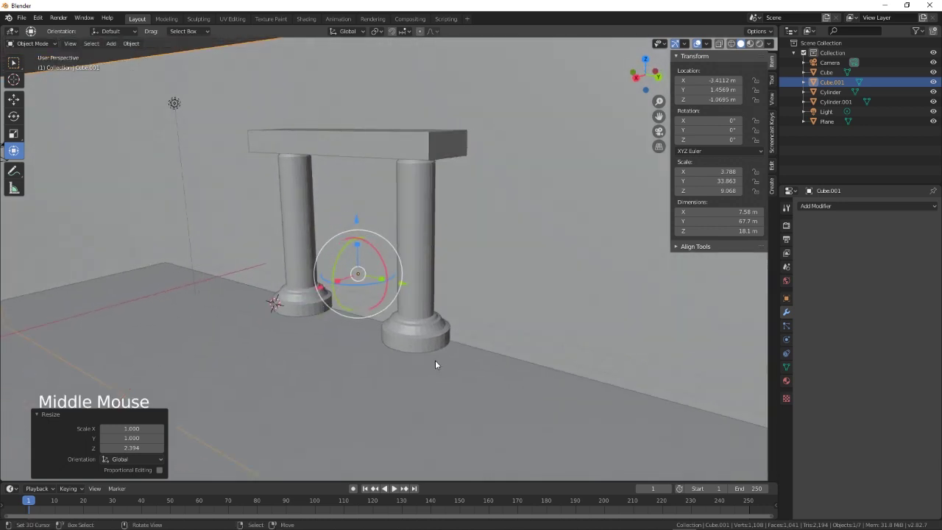